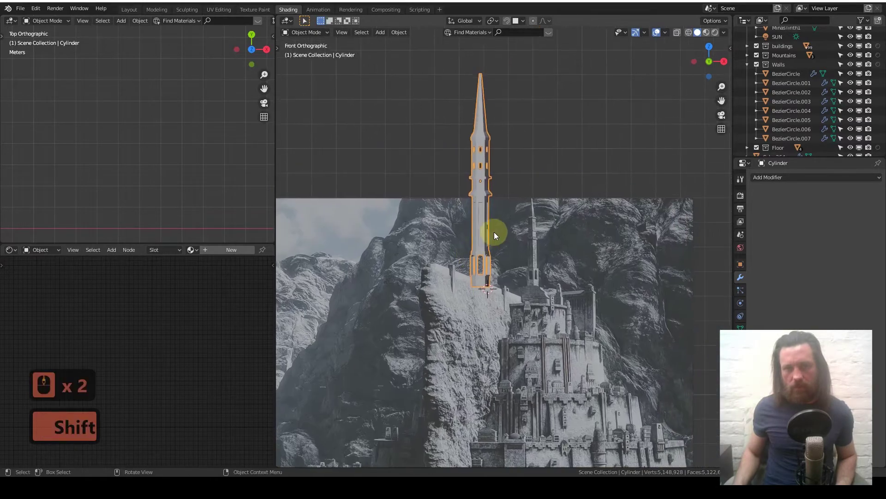
Compare the cylinder tower's size against the city model and reference photo in front view.
{"action": "middle_click", "coordinate": [495, 235]}
{"action": "middle_click", "coordinate": [494, 235]}
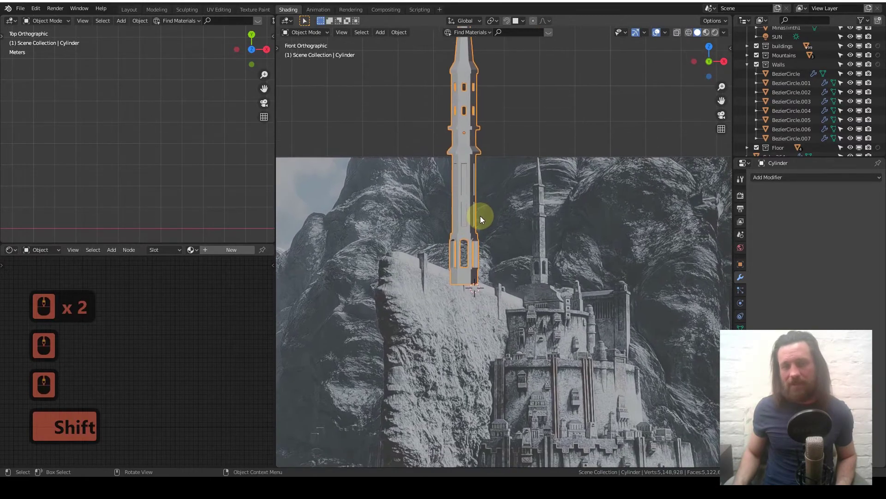
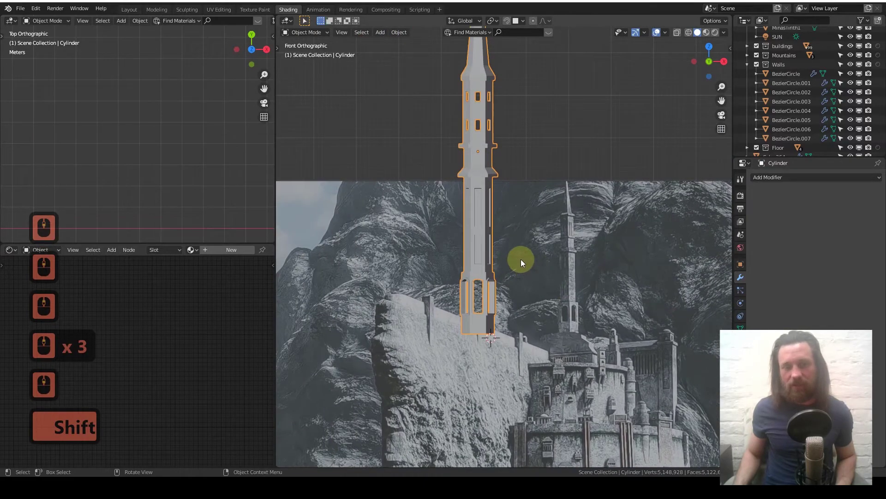
{"action": "middle_click", "coordinate": [521, 262]}
{"action": "middle_click", "coordinate": [521, 262]}
{"action": "middle_click", "coordinate": [522, 262]}
{"action": "middle_click", "coordinate": [521, 262]}
{"action": "middle_click", "coordinate": [519, 263]}
{"action": "middle_click", "coordinate": [520, 262]}
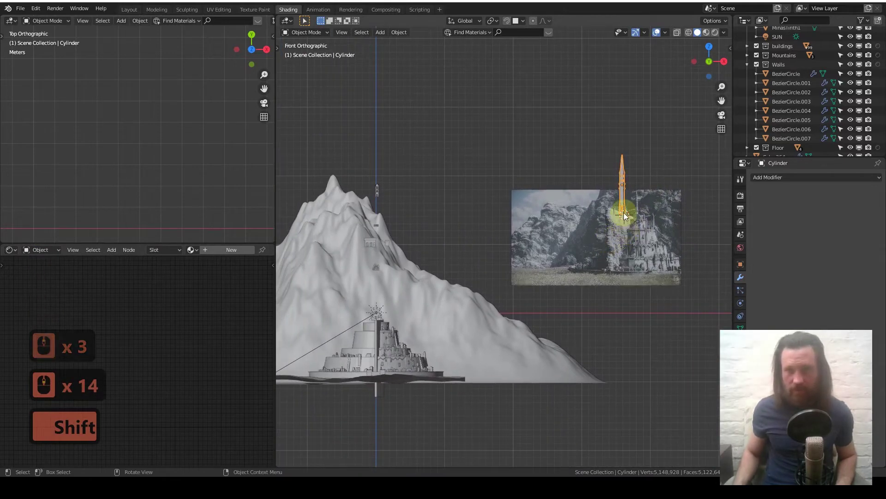
Grab the tower and bring it down onto the city's top tier.
{"action": "key", "text": "g"}
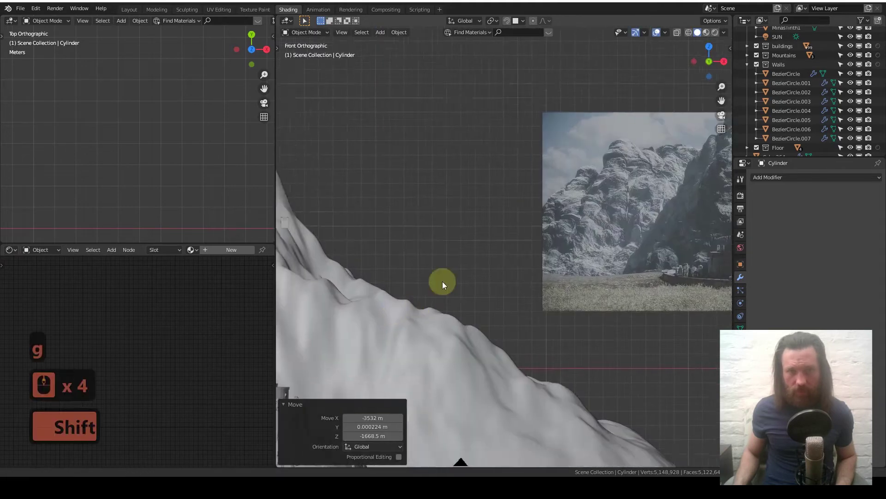
{"action": "middle_click", "coordinate": [408, 269]}
{"action": "middle_click", "coordinate": [408, 270]}
{"action": "middle_click", "coordinate": [459, 240]}
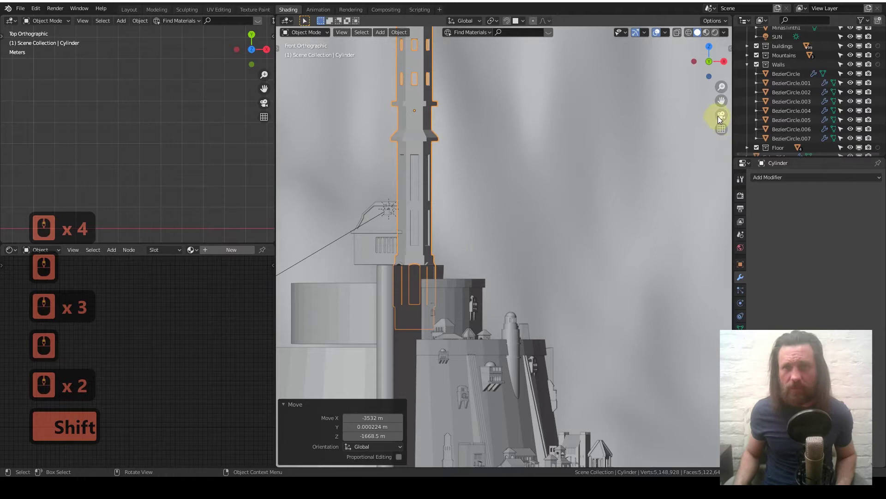
{"action": "middle_click", "coordinate": [166, 136]}
{"action": "middle_click", "coordinate": [132, 124]}
{"action": "middle_click", "coordinate": [132, 122]}
{"action": "middle_click", "coordinate": [131, 130]}
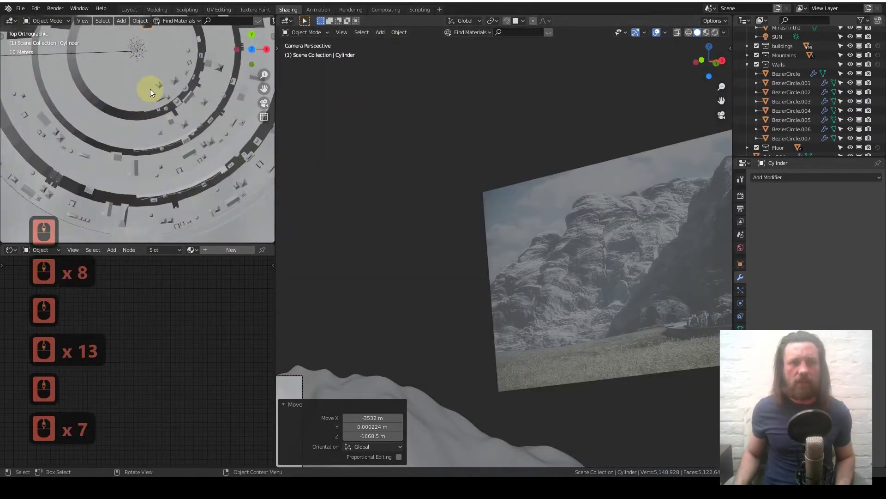
Scale the tower down and move it along Z toward the citadel's summit.
{"action": "middle_click", "coordinate": [131, 150]}
{"action": "middle_click", "coordinate": [132, 144]}
{"action": "middle_click", "coordinate": [164, 153]}
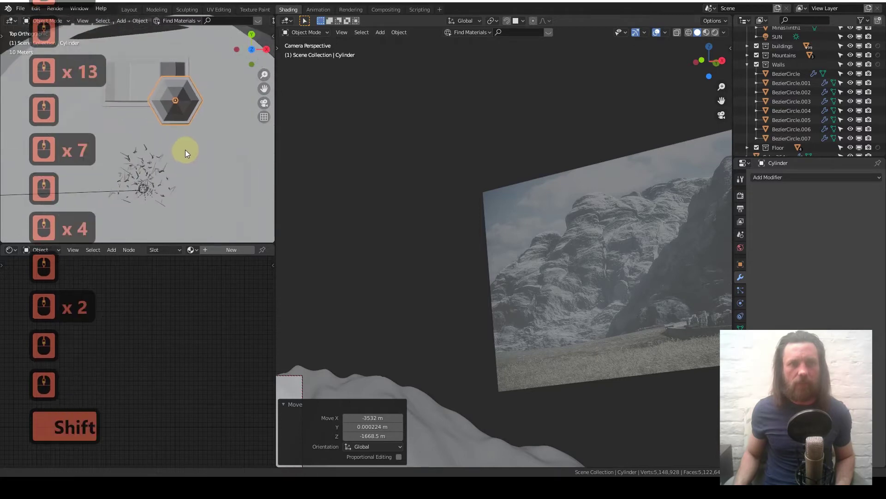
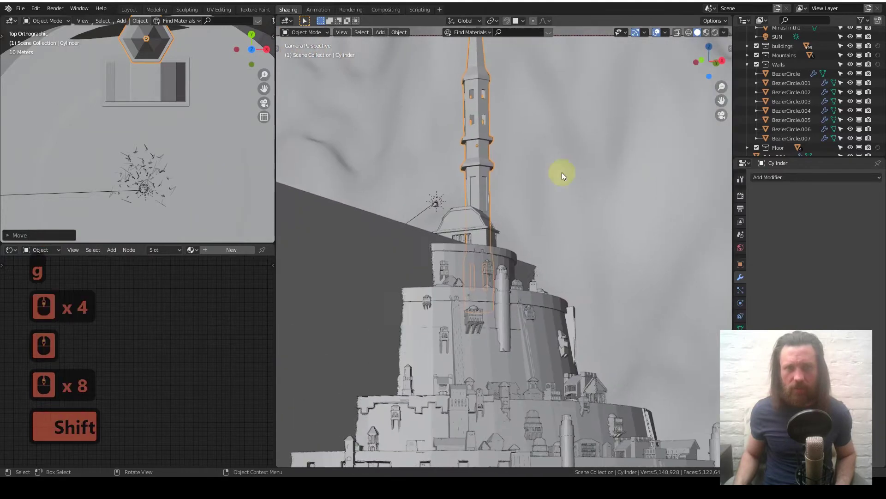
{"action": "key", "text": "s"}
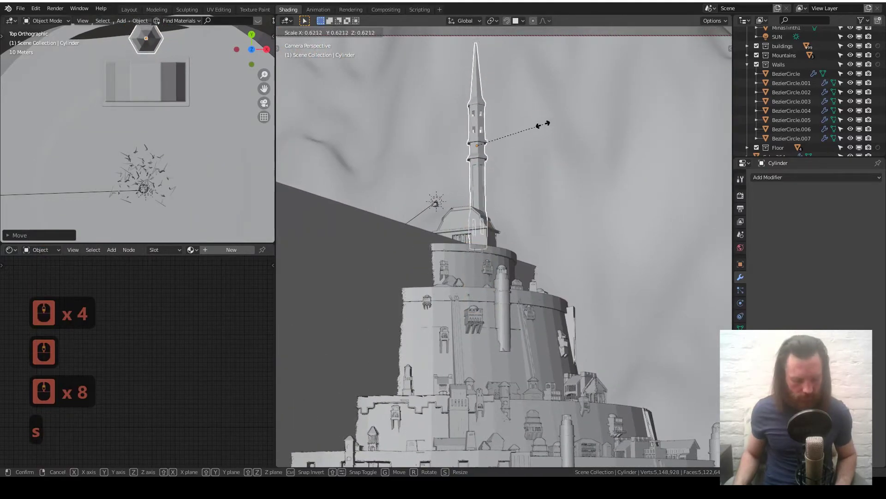
{"action": "key", "text": "g"}
{"action": "key", "text": "z"}
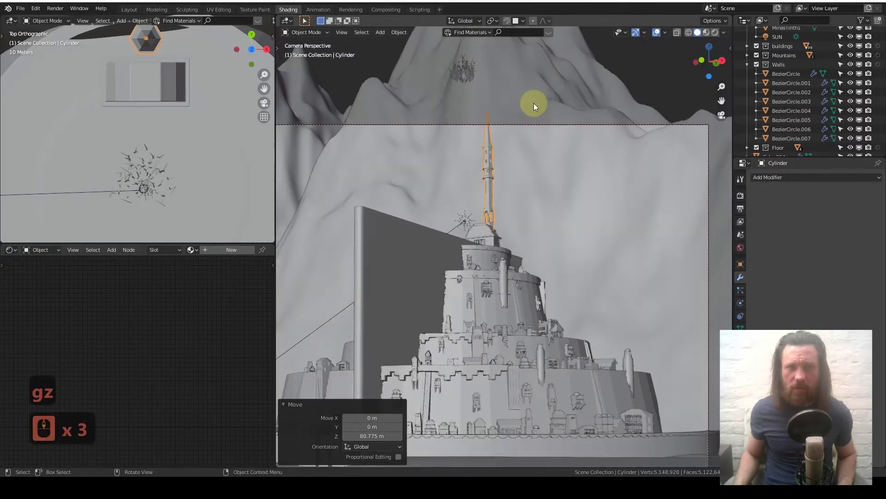
Scale it down again and nudge it along X and Z onto the summit, ending in front view.
{"action": "key", "text": "s"}
{"action": "key", "text": "g"}
{"action": "key", "text": "x"}
{"action": "key", "text": "z"}
{"action": "type", "text": "gz"}
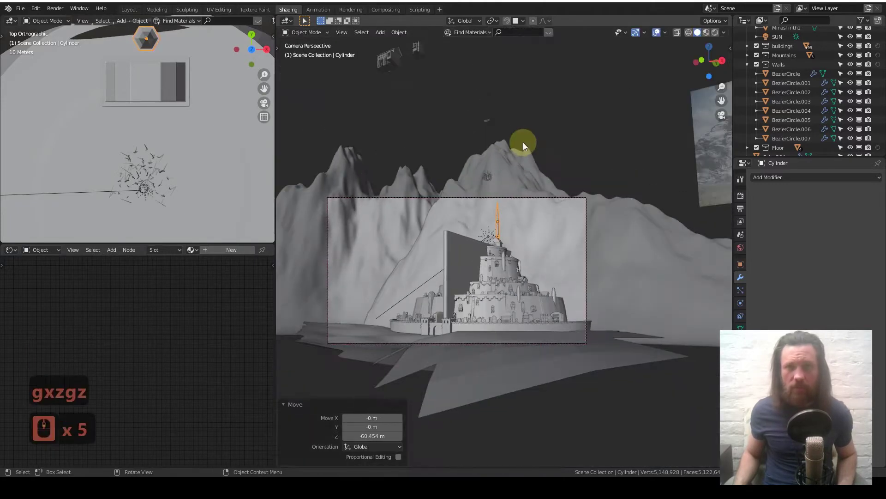
{"action": "type", "text": "gxzgz"}
{"action": "key", "text": "1"}
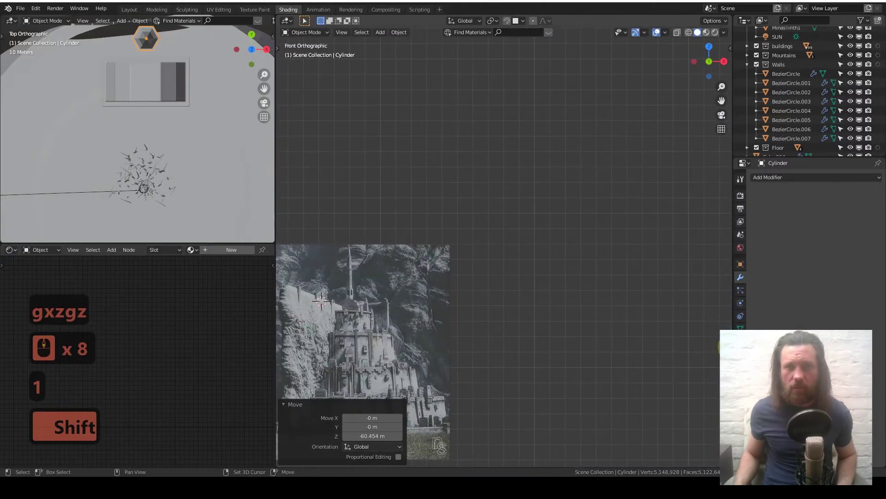
{"action": "middle_click", "coordinate": [550, 279]}
{"action": "middle_click", "coordinate": [542, 276]}
{"action": "middle_click", "coordinate": [542, 277]}
{"action": "middle_click", "coordinate": [538, 285]}
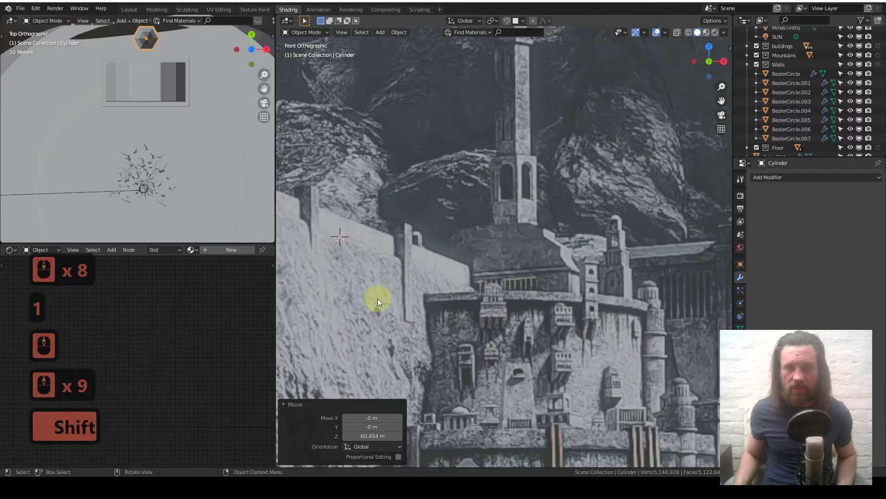
{"action": "middle_click", "coordinate": [570, 227]}
{"action": "middle_click", "coordinate": [560, 230]}
{"action": "middle_click", "coordinate": [554, 234]}
{"action": "middle_click", "coordinate": [531, 243]}
{"action": "middle_click", "coordinate": [525, 247]}
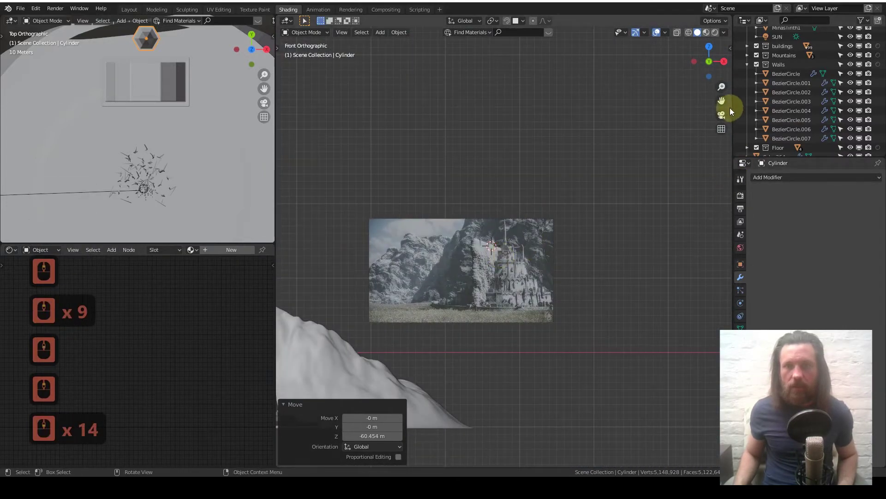
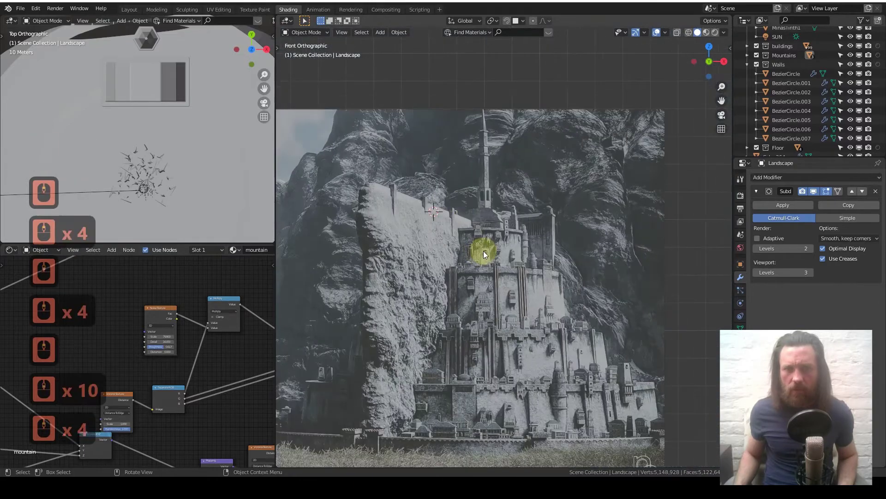
{"action": "middle_click", "coordinate": [593, 214]}
{"action": "middle_click", "coordinate": [591, 214]}
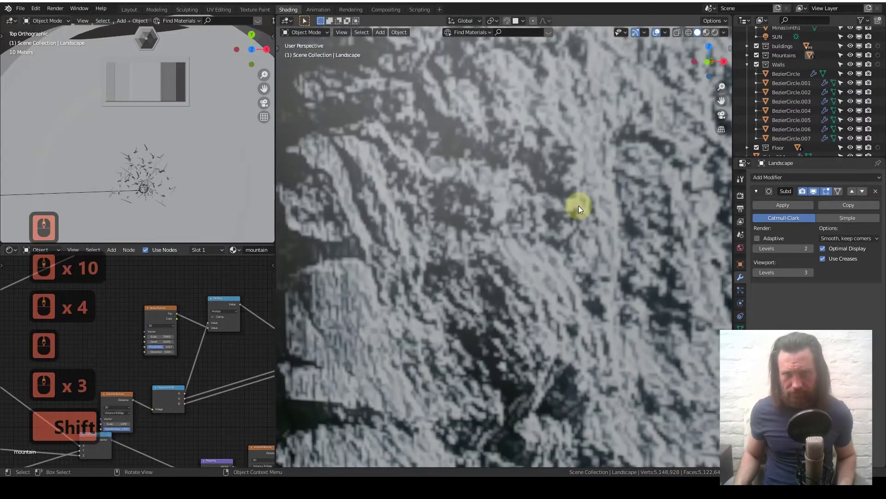
{"action": "middle_click", "coordinate": [588, 204]}
{"action": "key", "text": "1"}
{"action": "middle_click", "coordinate": [588, 204]}
{"action": "middle_click", "coordinate": [586, 204]}
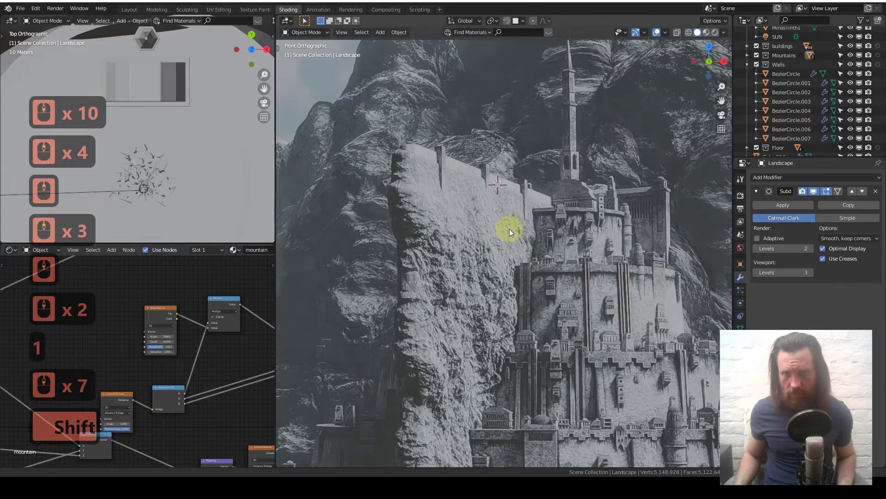
Add a cube, scale it up and move it beside the tower over the citadel wall section.
{"action": "key", "text": "a"}
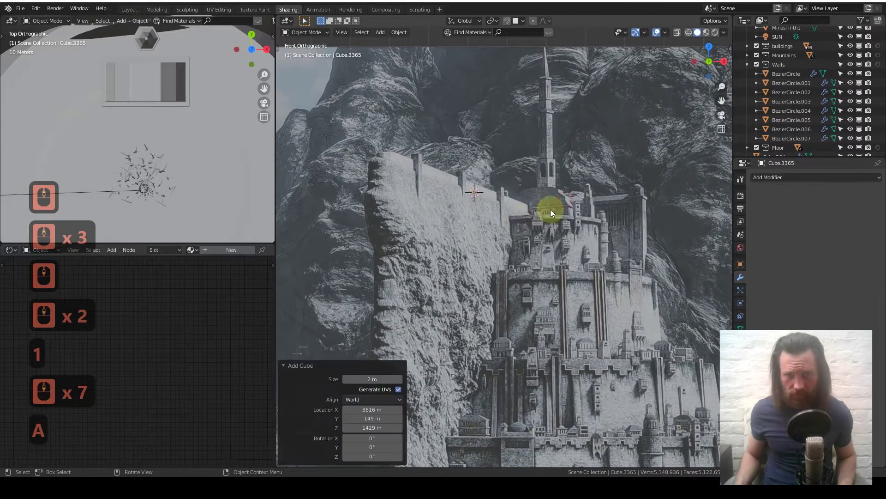
{"action": "key", "text": "s"}
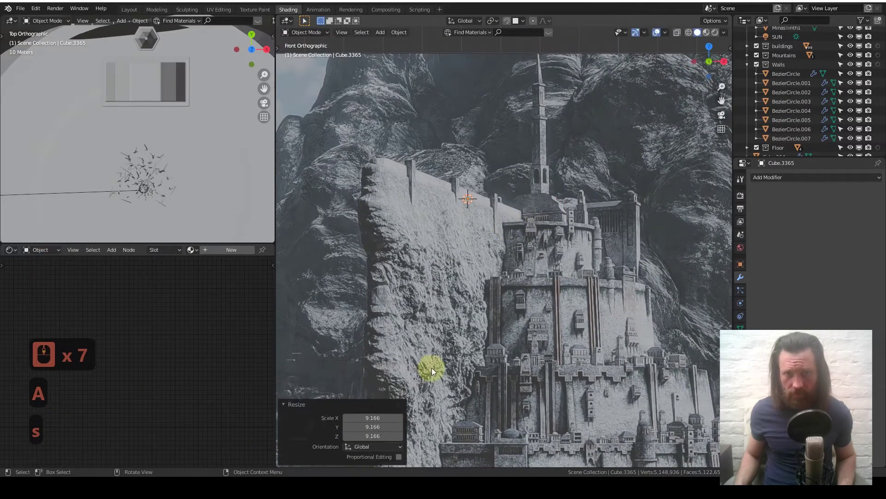
{"action": "key", "text": "s"}
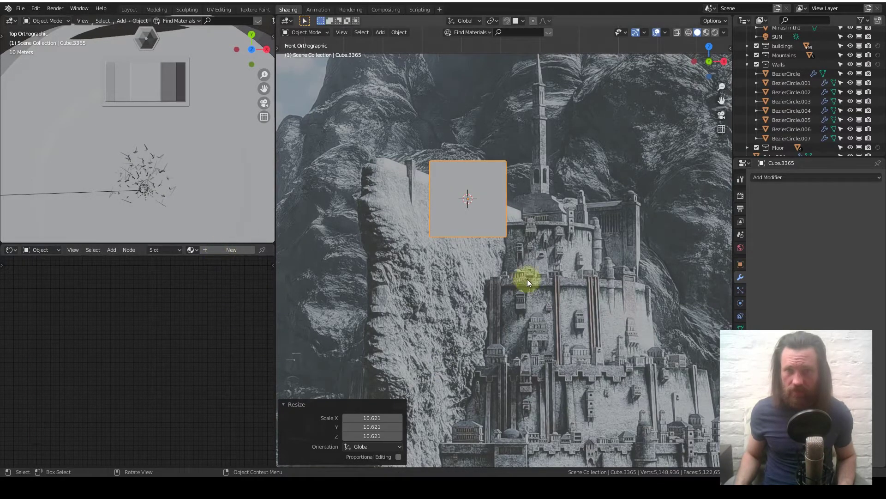
{"action": "key", "text": "s"}
{"action": "key", "text": "g"}
{"action": "double_click", "coordinate": [570, 261]}
{"action": "middle_click", "coordinate": [570, 262]}
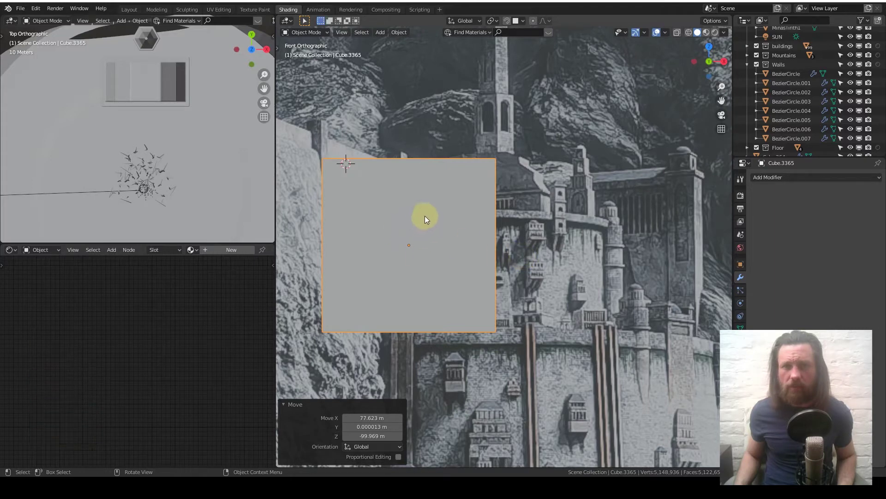
Loop cut the block near its top and extrude-scale with Individual Origins to form an overhanging ledge.
{"action": "key", "text": "Tab"}
{"action": "key", "text": "Tab"}
{"action": "key", "text": "Tab"}
{"action": "key", "text": "ctrl+r"}
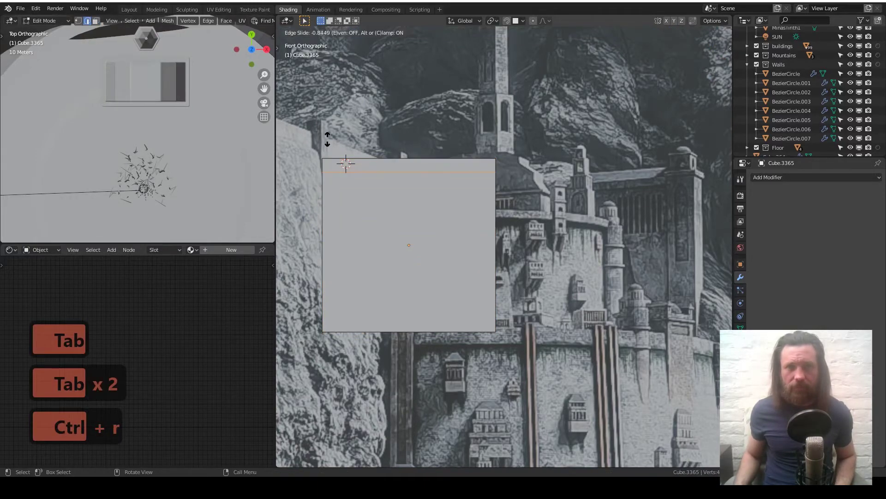
{"action": "key", "text": "1"}
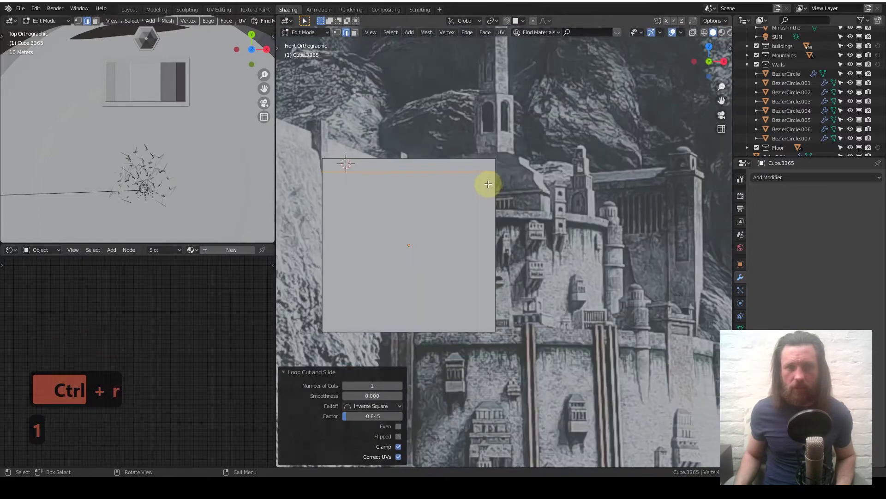
{"action": "key", "text": "q"}
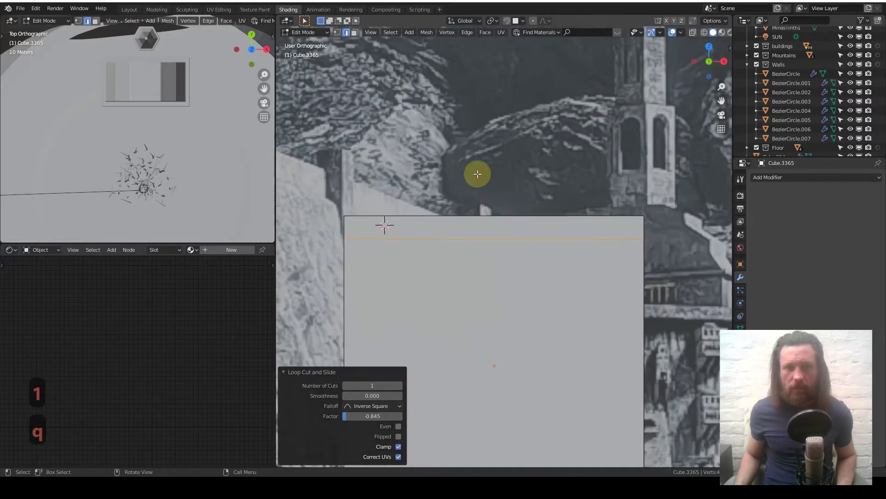
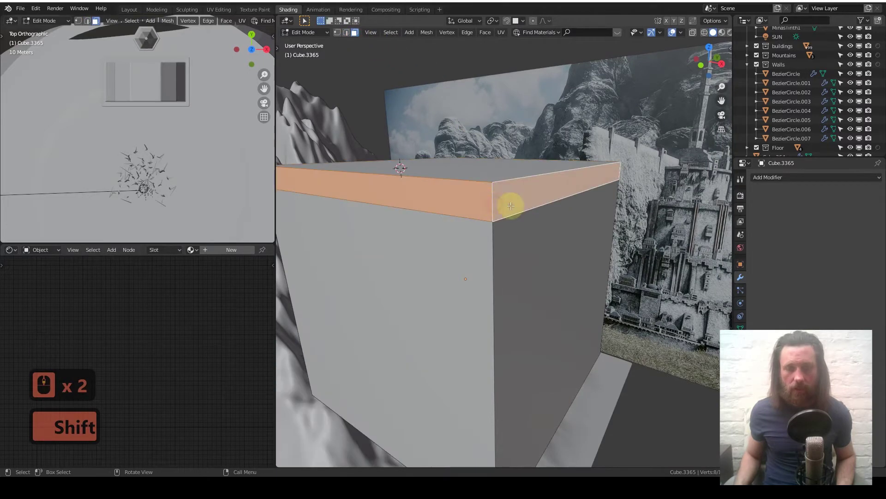
{"action": "key", "text": "."}
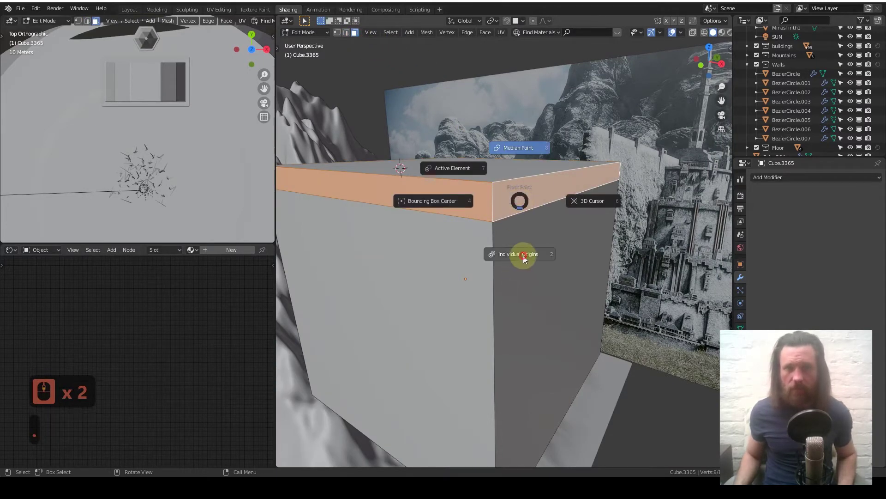
{"action": "type", "text": "es"}
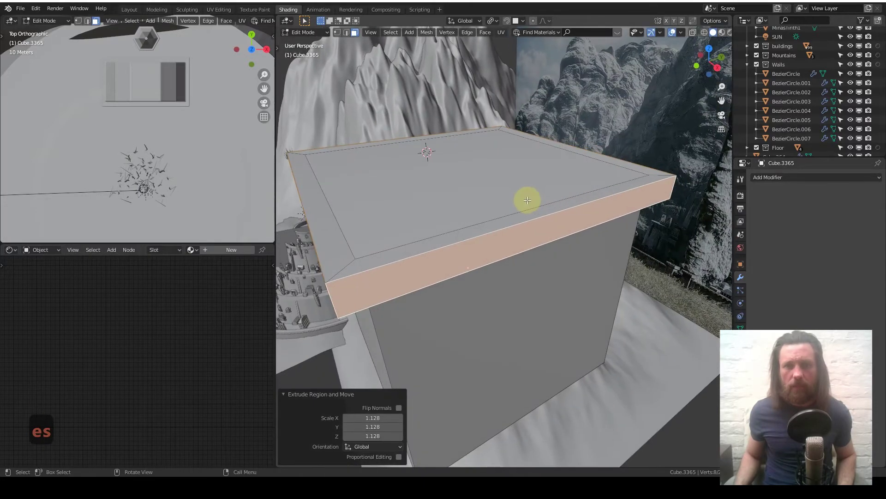
Cut a ridge edge across the block's top and raise it along Z into a pitched gable roof.
{"action": "middle_click", "coordinate": [556, 185]}
{"action": "middle_click", "coordinate": [556, 185]}
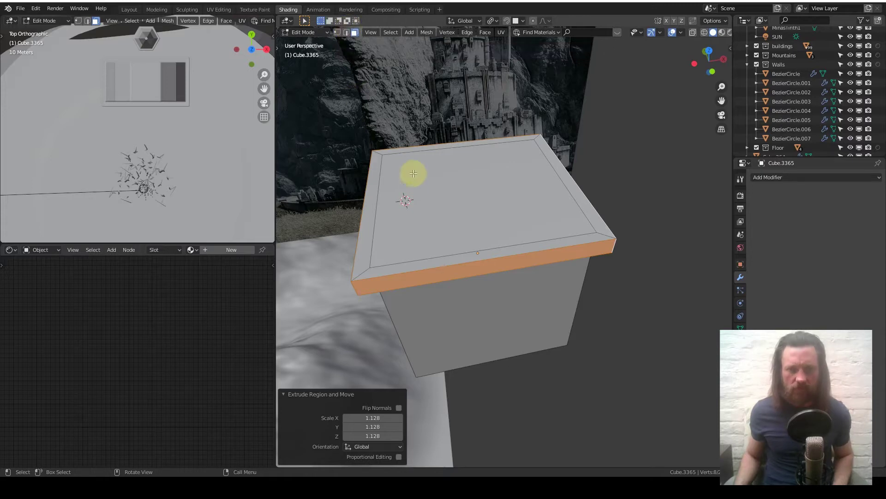
{"action": "key", "text": "ctrl+r"}
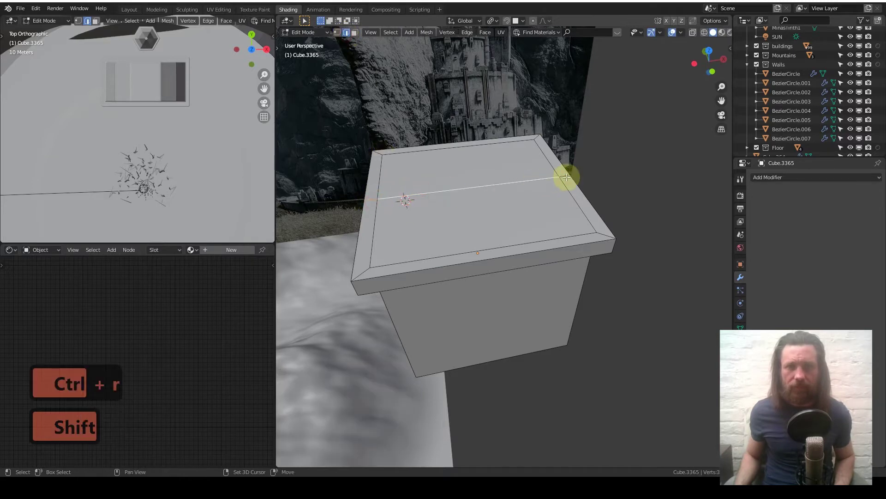
{"action": "key", "text": "g"}
{"action": "key", "text": "z"}
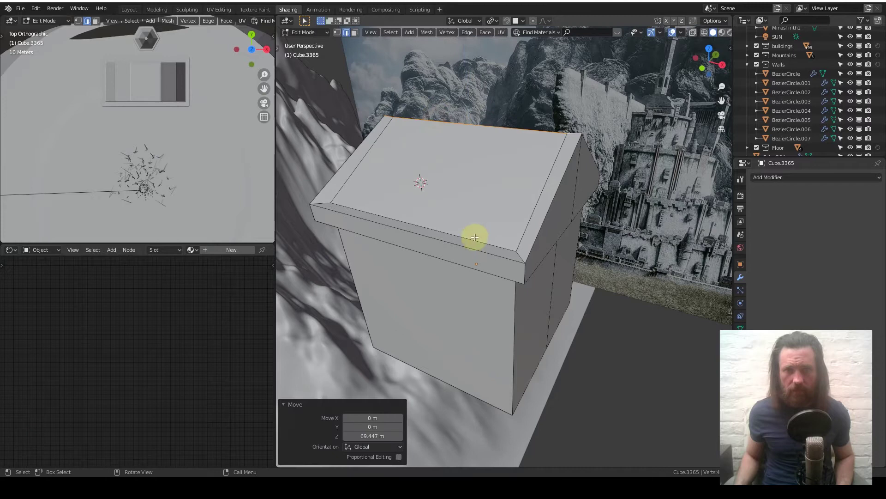
{"action": "middle_click", "coordinate": [429, 200]}
{"action": "key", "text": "g"}
{"action": "key", "text": "z"}
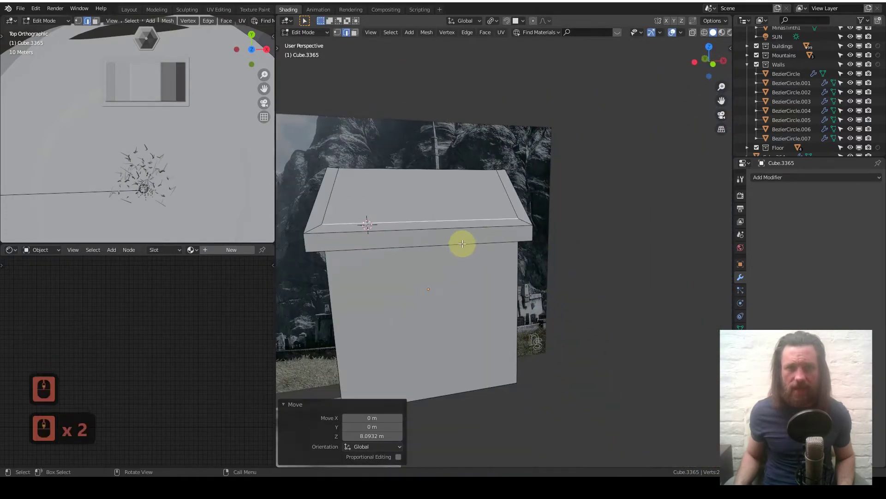
Orbit around the hall and settle on its front wall ready for editing.
{"action": "key", "text": "1"}
{"action": "middle_click", "coordinate": [463, 236]}
{"action": "middle_click", "coordinate": [465, 238]}
{"action": "middle_click", "coordinate": [467, 248]}
{"action": "middle_click", "coordinate": [467, 248]}
{"action": "middle_click", "coordinate": [467, 249]}
{"action": "middle_click", "coordinate": [467, 248]}
{"action": "middle_click", "coordinate": [466, 249]}
{"action": "middle_click", "coordinate": [486, 212]}
{"action": "middle_click", "coordinate": [486, 212]}
{"action": "middle_click", "coordinate": [485, 212]}
{"action": "middle_click", "coordinate": [486, 213]}
{"action": "middle_click", "coordinate": [484, 213]}
{"action": "key", "text": "Tab"}
{"action": "middle_click", "coordinate": [484, 219]}
Loop cut the front wall vertically several times and horizontally to define window strips.
{"action": "key", "text": "Tab"}
{"action": "key", "text": "ctrl+r"}
{"action": "scroll", "scroll_direction": "up", "scroll_amount": 3}
{"action": "scroll", "scroll_direction": "down", "scroll_amount": 3}
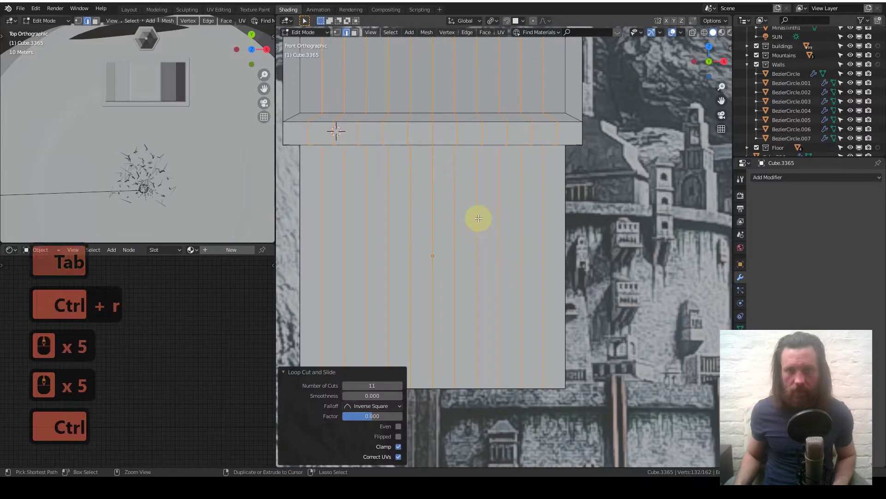
{"action": "key", "text": "ctrl+r"}
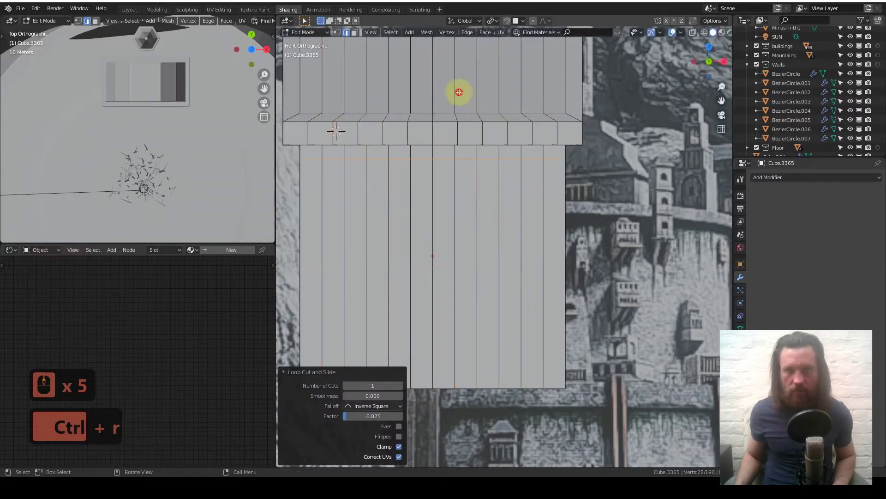
{"action": "key", "text": "ctrl+r"}
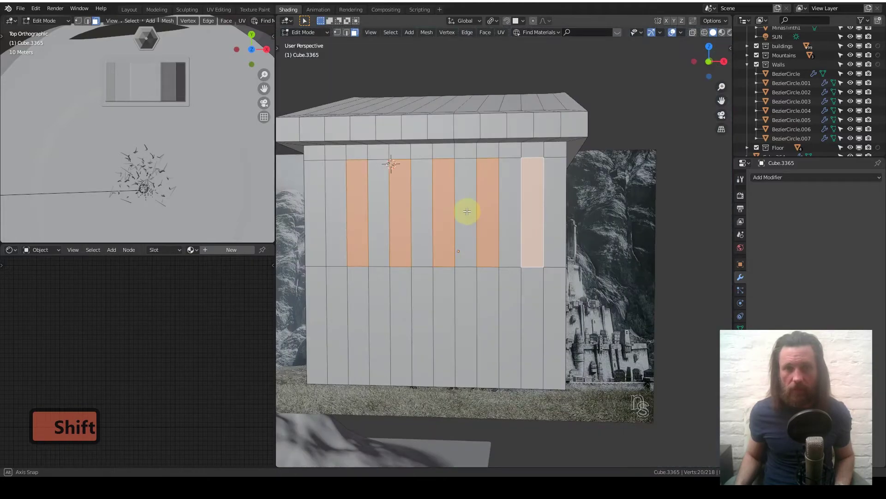
Inset the alternating face strips with a set thickness and push them inward as recessed slit windows.
{"action": "middle_click", "coordinate": [468, 209]}
{"action": "type", "text": "i"}
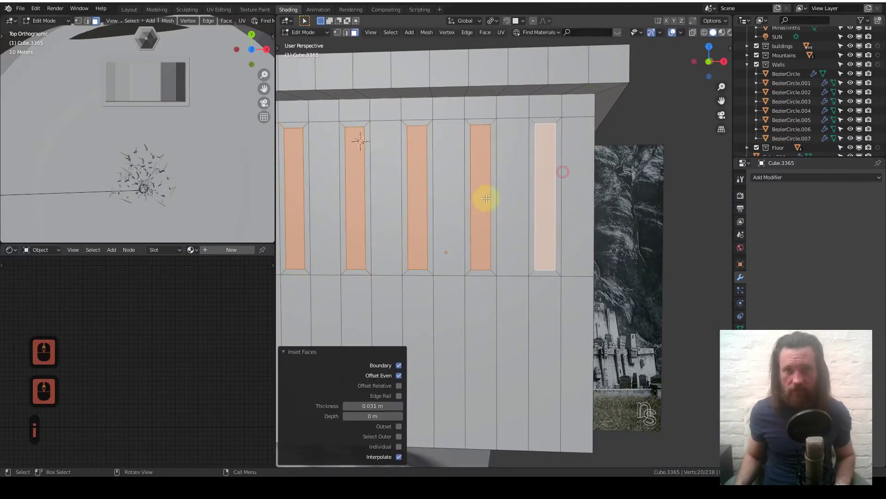
{"action": "type", "text": "x"}
{"action": "double_click", "coordinate": [438, 240]}
{"action": "key", "text": "Tab"}
{"action": "double_click", "coordinate": [472, 252]}
{"action": "left_click", "coordinate": [480, 249]}
{"action": "key", "text": "1"}
{"action": "left_click", "coordinate": [522, 244]}
{"action": "left_click", "coordinate": [541, 236]}
Orbit the model to inspect the slit windows beneath the gable roof.
{"action": "middle_click", "coordinate": [540, 240]}
{"action": "middle_click", "coordinate": [540, 241]}
{"action": "middle_click", "coordinate": [541, 240]}
{"action": "middle_click", "coordinate": [541, 240]}
{"action": "middle_click", "coordinate": [541, 241]}
{"action": "middle_click", "coordinate": [538, 241]}
{"action": "middle_click", "coordinate": [539, 241]}
{"action": "middle_click", "coordinate": [540, 241]}
{"action": "middle_click", "coordinate": [538, 240]}
{"action": "middle_click", "coordinate": [538, 240]}
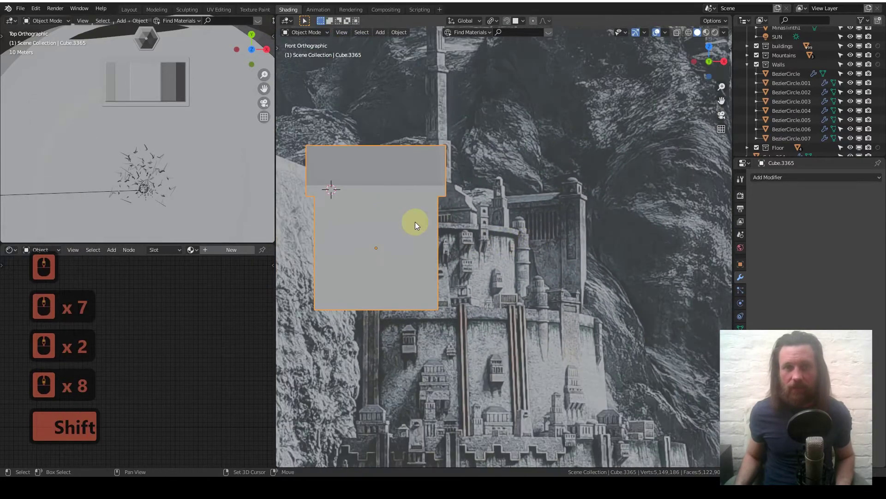
Add a cube, shrink it, move it right of the hall and stretch it along Z into a tall pillar.
{"action": "key", "text": "a"}
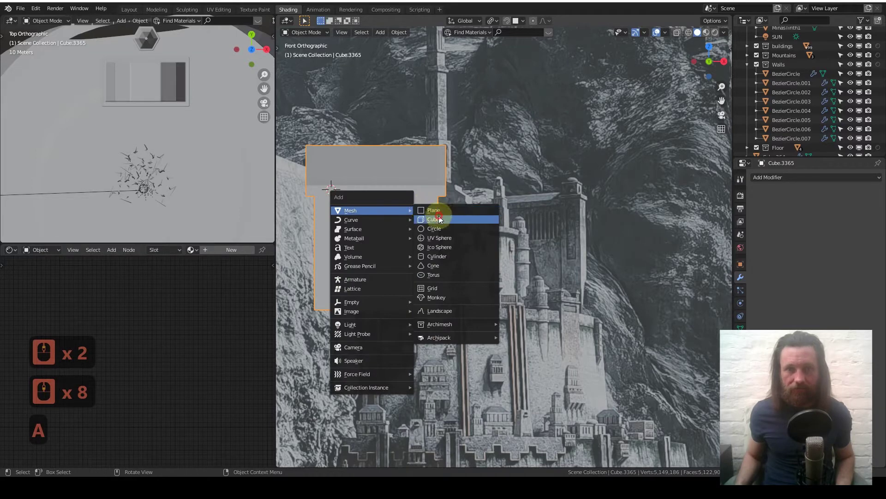
{"action": "key", "text": "s"}
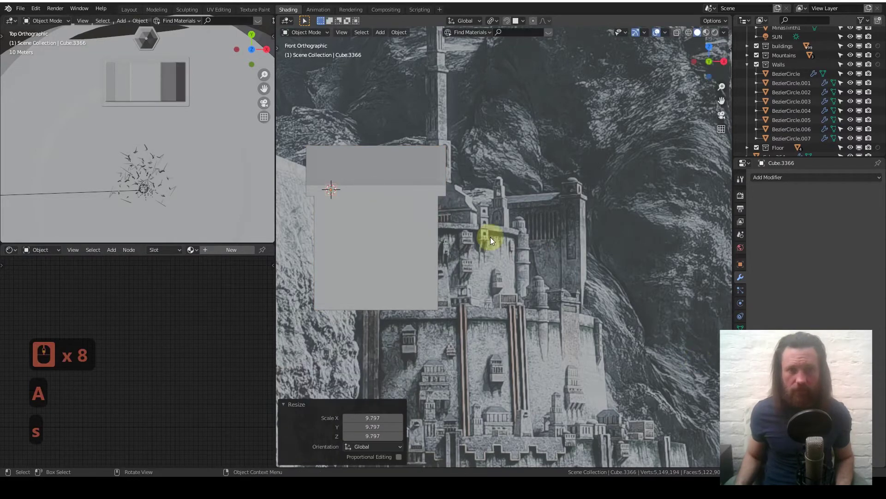
{"action": "key", "text": "s"}
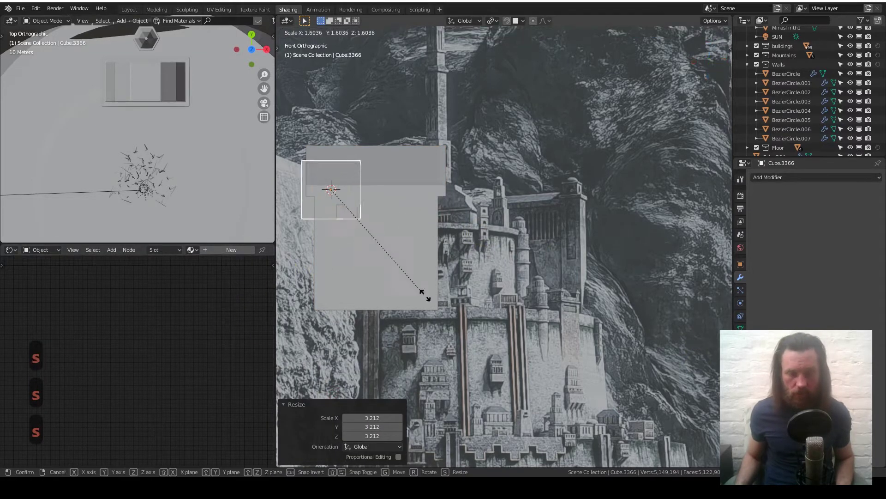
{"action": "key", "text": "s"}
{"action": "key", "text": "g"}
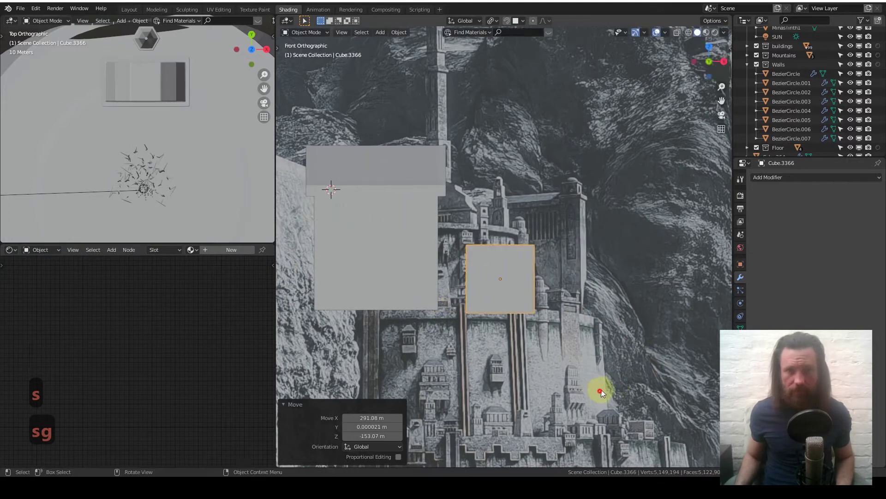
{"action": "key", "text": "s"}
{"action": "key", "text": "s"}
{"action": "key", "text": "z"}
{"action": "key", "text": "g"}
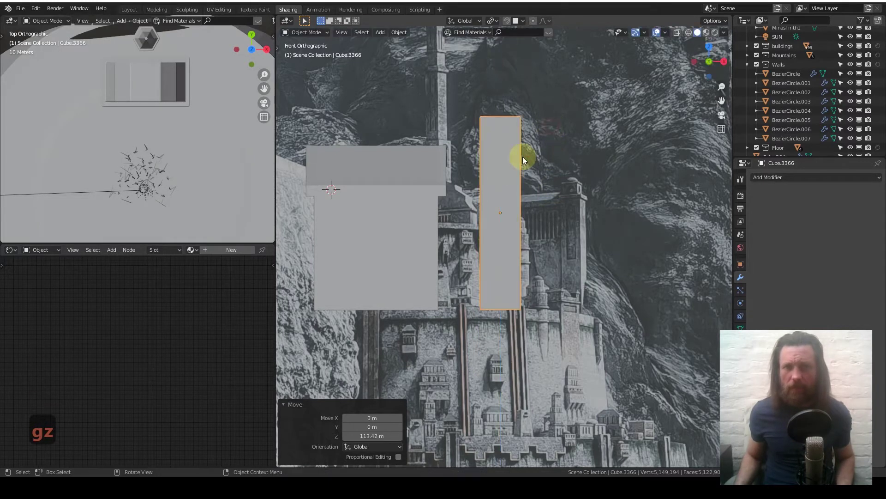
Enter Edit Mode on the pillar, undo a trial loop cut and adjust its height in front view.
{"action": "middle_click", "coordinate": [524, 168]}
{"action": "middle_click", "coordinate": [523, 168]}
{"action": "key", "text": "Tab"}
{"action": "key", "text": "ctrl+r"}
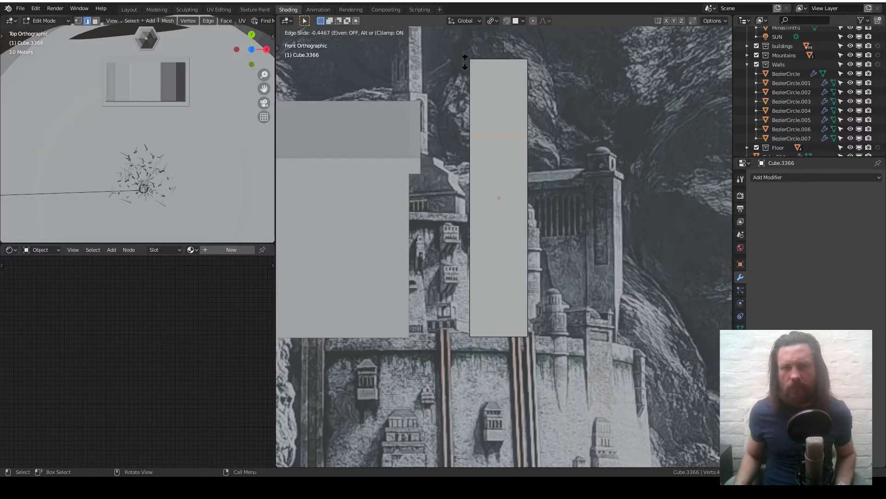
{"action": "key", "text": "ctrl+z"}
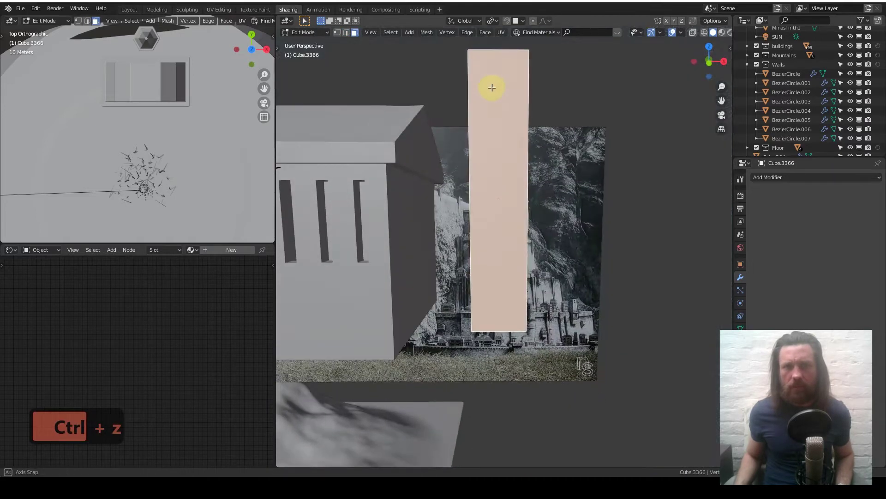
{"action": "middle_click", "coordinate": [497, 89]}
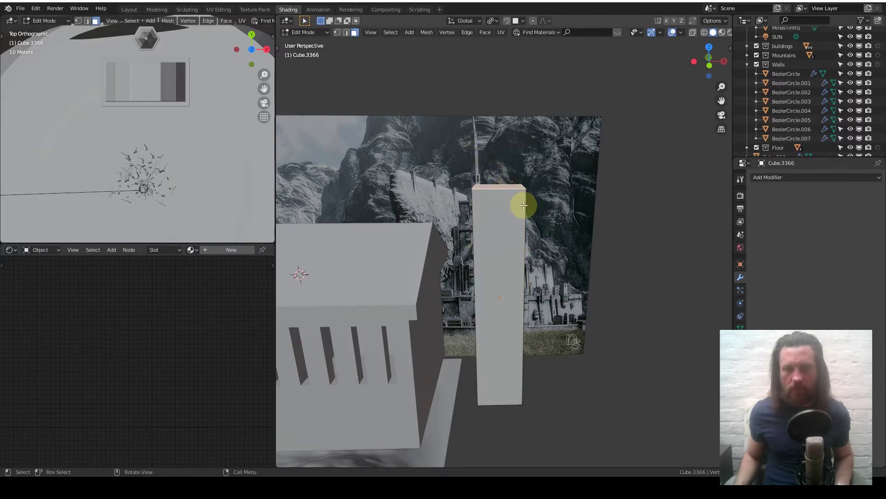
{"action": "key", "text": "1"}
{"action": "key", "text": "g"}
{"action": "key", "text": "z"}
{"action": "middle_click", "coordinate": [507, 237]}
{"action": "middle_click", "coordinate": [507, 237]}
Extrude the top face and scale it outward into a flared ledge.
{"action": "key", "text": "e"}
{"action": "key", "text": "s"}
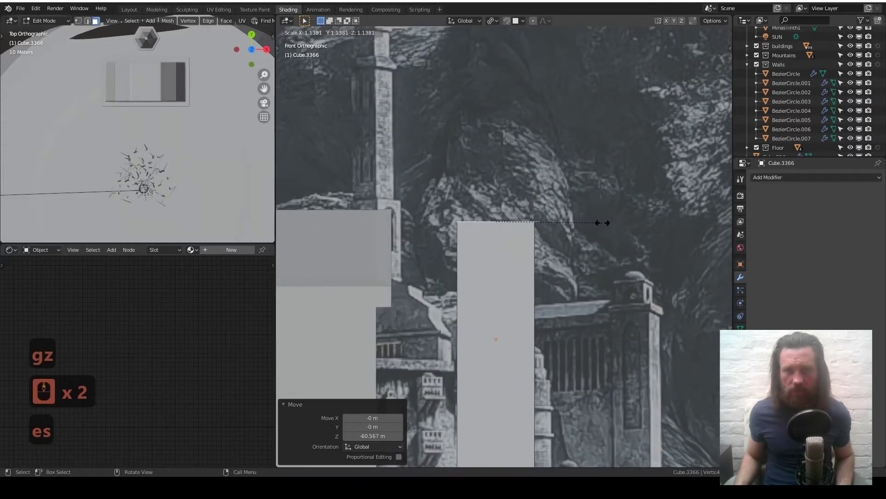
{"action": "key", "text": "e"}
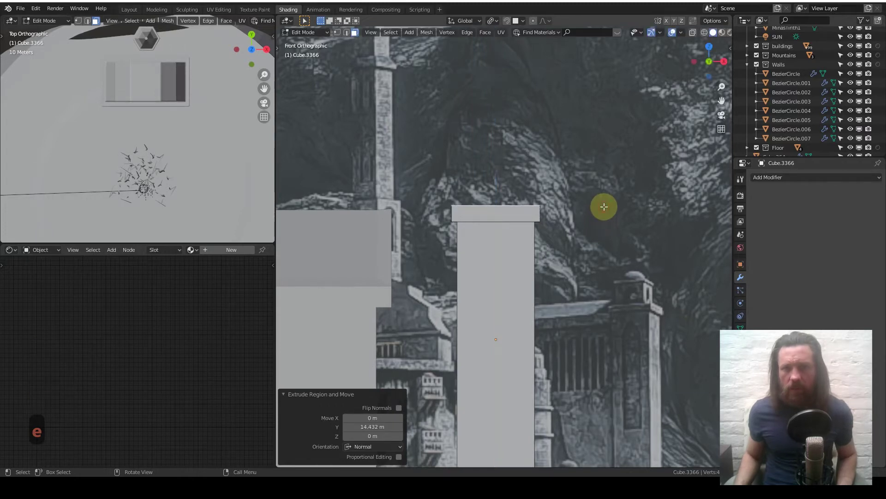
{"action": "key", "text": "e"}
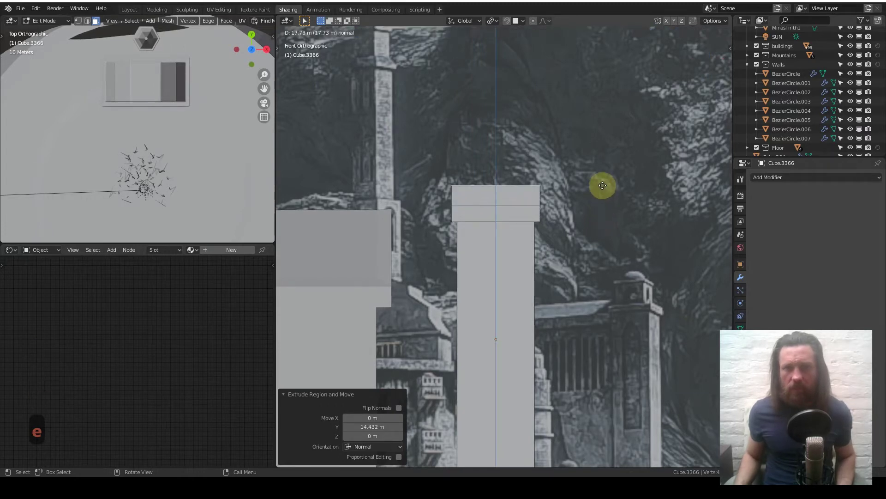
{"action": "key", "text": "s"}
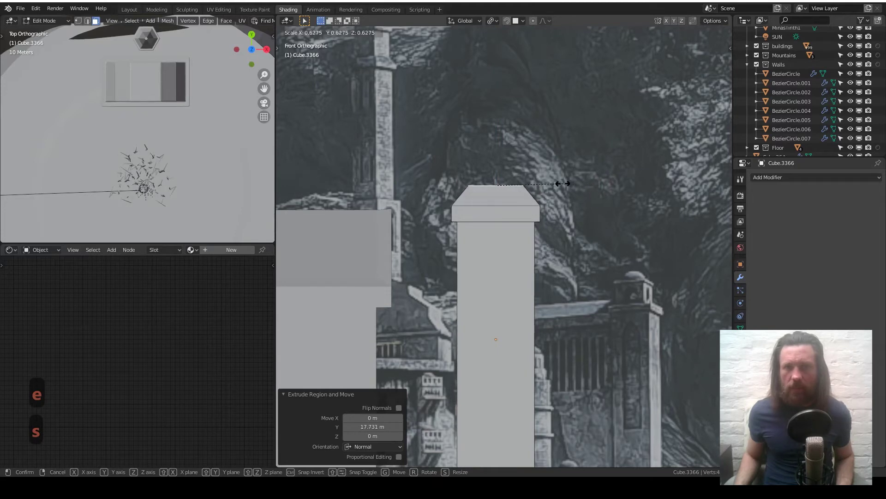
Extrude a narrower upper section above the ledge and top it with a thin wider cap.
{"action": "key", "text": "e"}
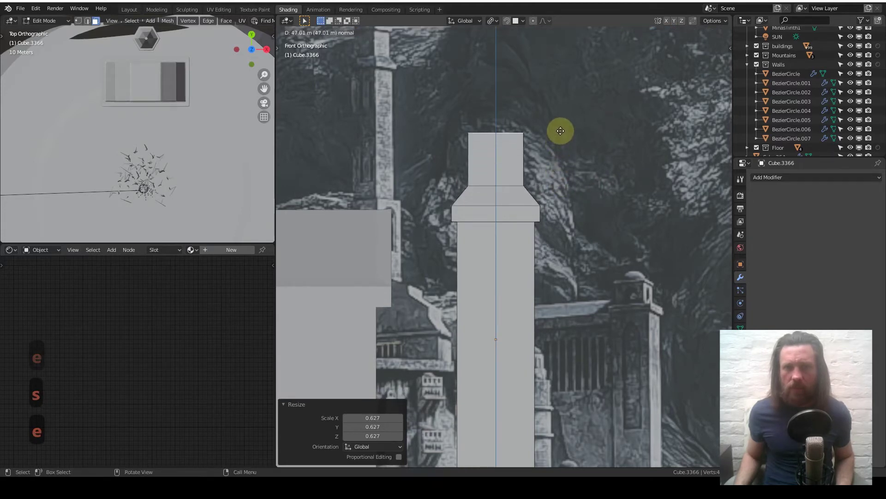
{"action": "key", "text": "e"}
{"action": "type", "text": "es"}
{"action": "key", "text": "e"}
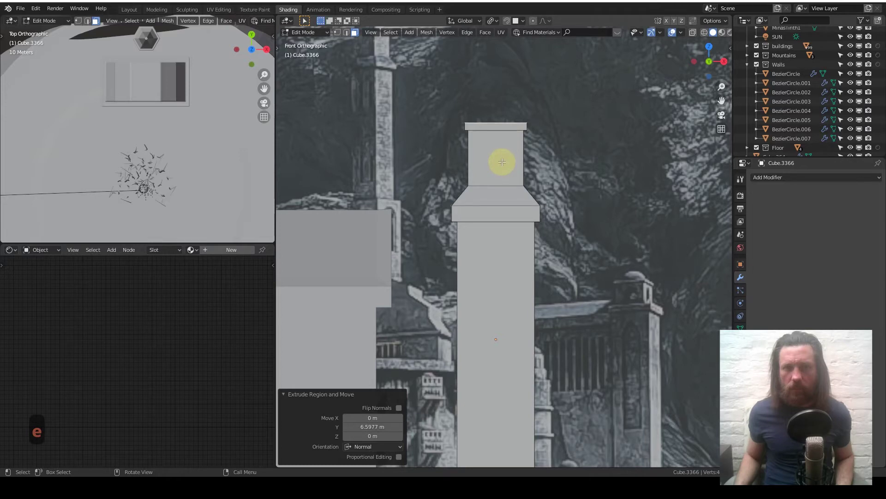
{"action": "key", "text": "Tab"}
{"action": "middle_click", "coordinate": [482, 221]}
{"action": "middle_click", "coordinate": [481, 221]}
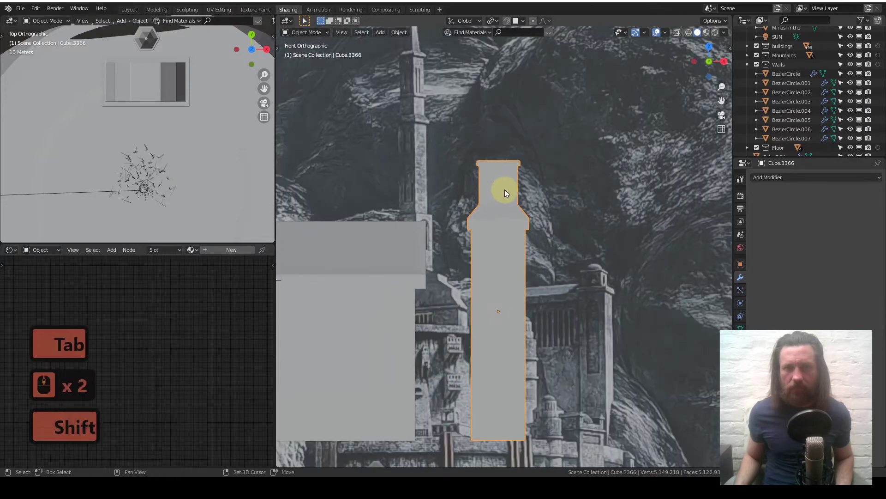
Add a sphere at the tower top, then discard the unwanted icosphere.
{"action": "key", "text": "a"}
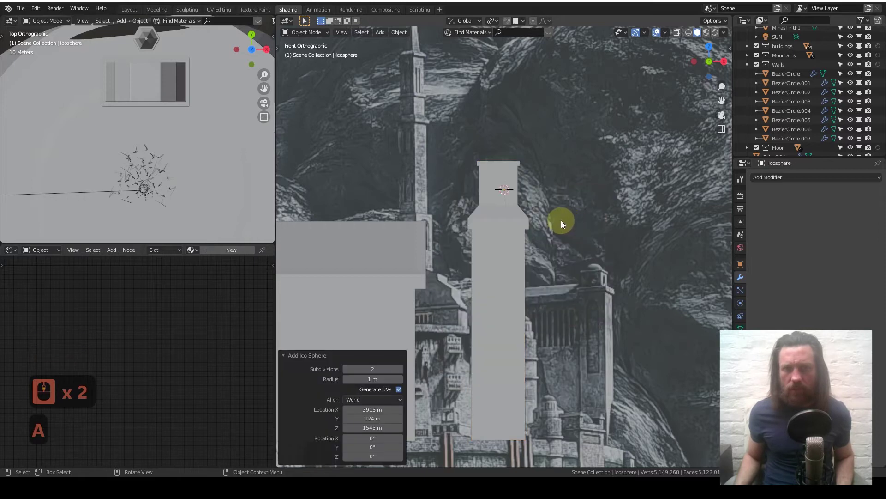
{"action": "middle_click", "coordinate": [554, 211]}
{"action": "key", "text": "s"}
{"action": "key", "text": "s"}
{"action": "key", "text": "g"}
{"action": "left_click", "coordinate": [500, 173]}
{"action": "middle_click", "coordinate": [499, 174]}
{"action": "middle_click", "coordinate": [498, 173]}
{"action": "key", "text": "x"}
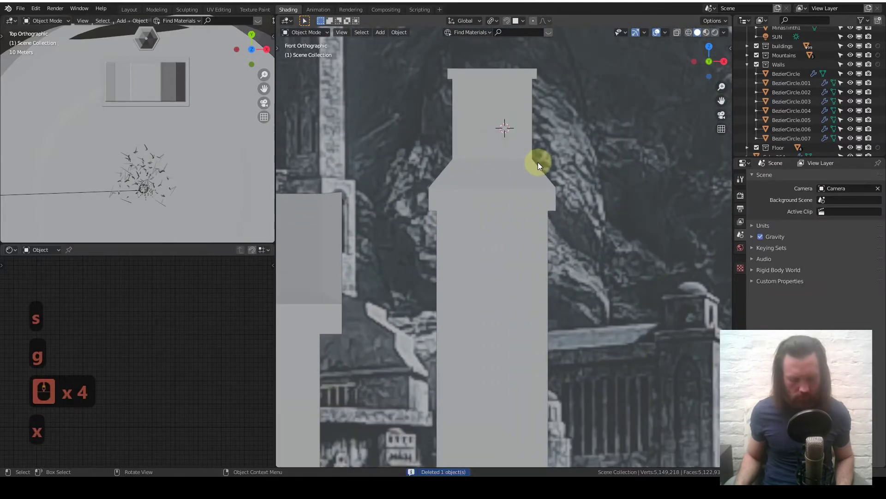
Add a UV sphere, scale it to the tower's width and move it vertically onto the cap.
{"action": "key", "text": "shift+a"}
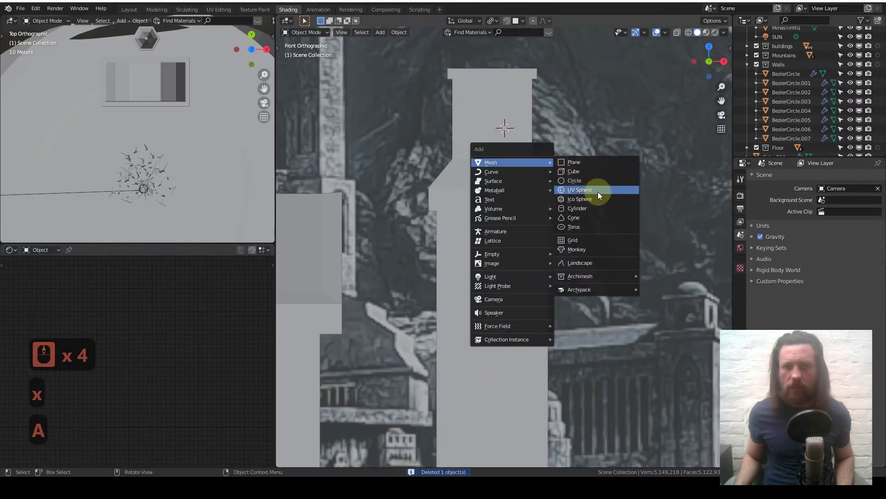
{"action": "key", "text": "s"}
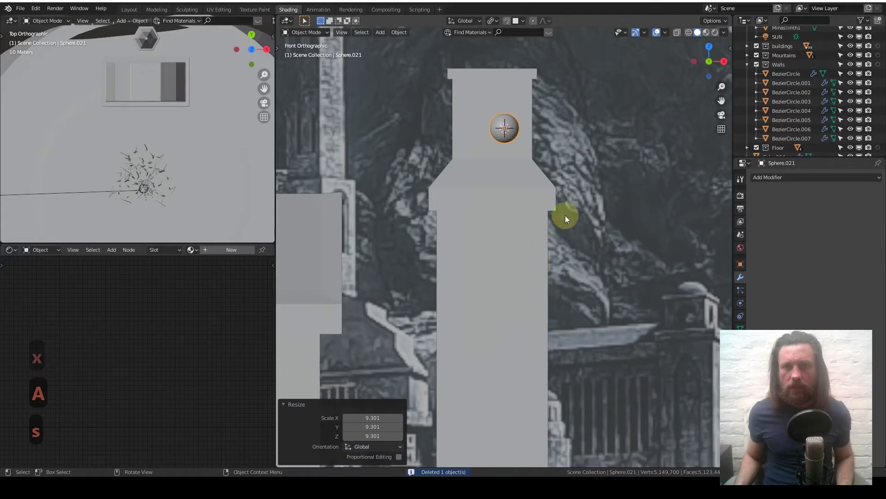
{"action": "key", "text": "s"}
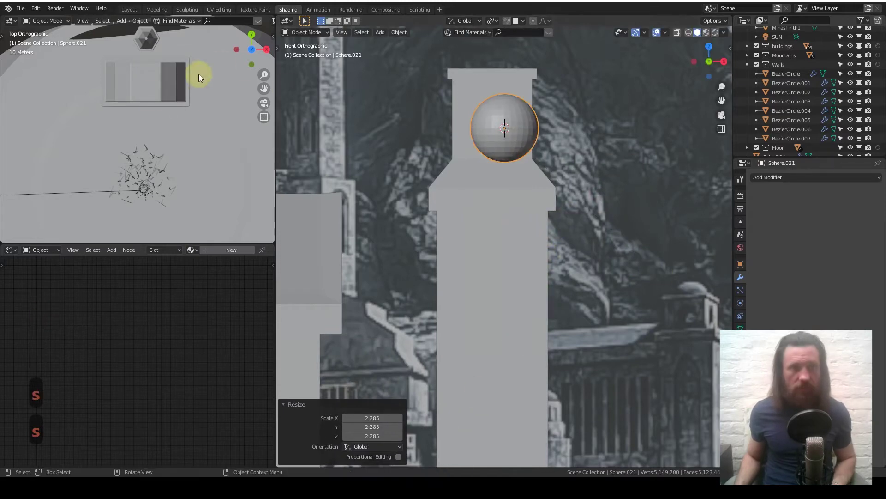
{"action": "key", "text": "7"}
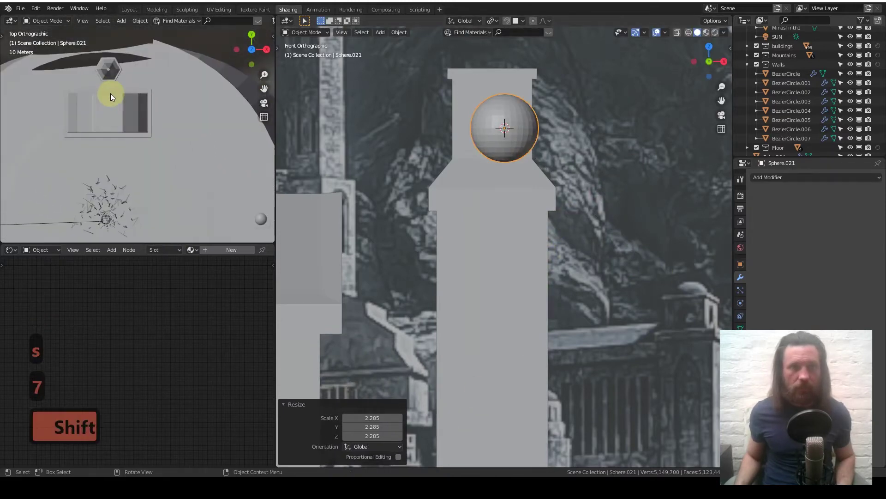
{"action": "key", "text": "q"}
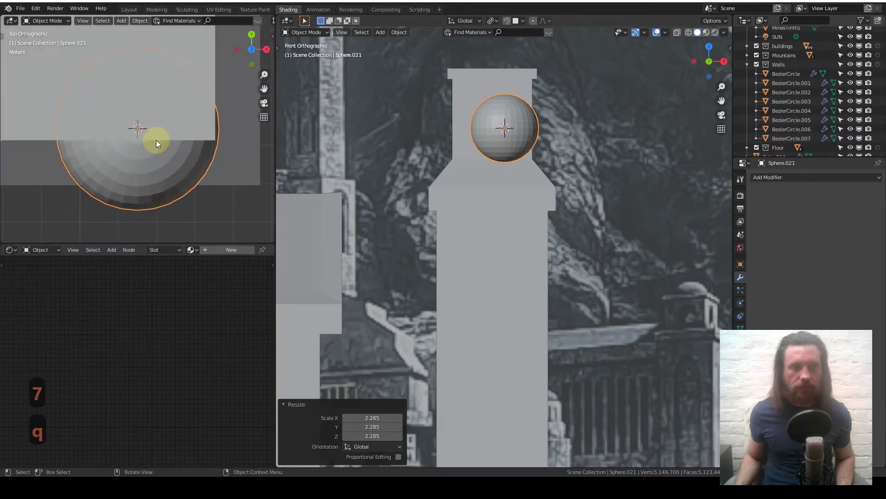
{"action": "key", "text": "g"}
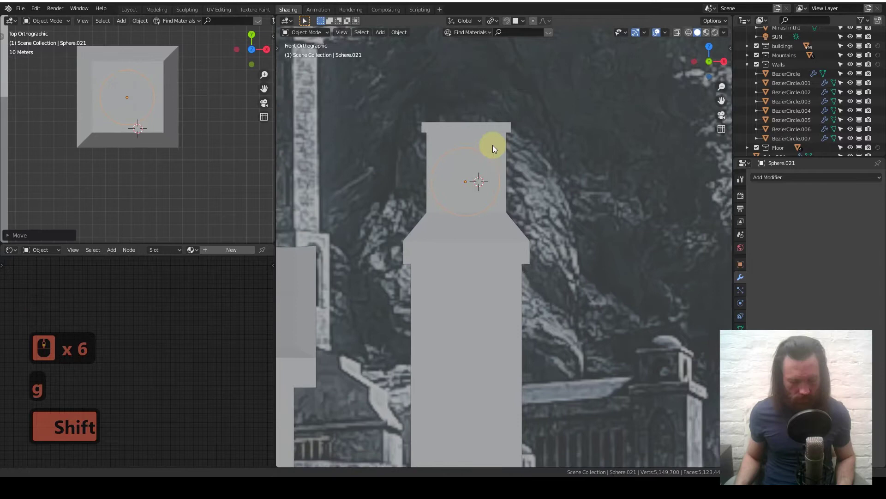
{"action": "key", "text": "g"}
{"action": "key", "text": "z"}
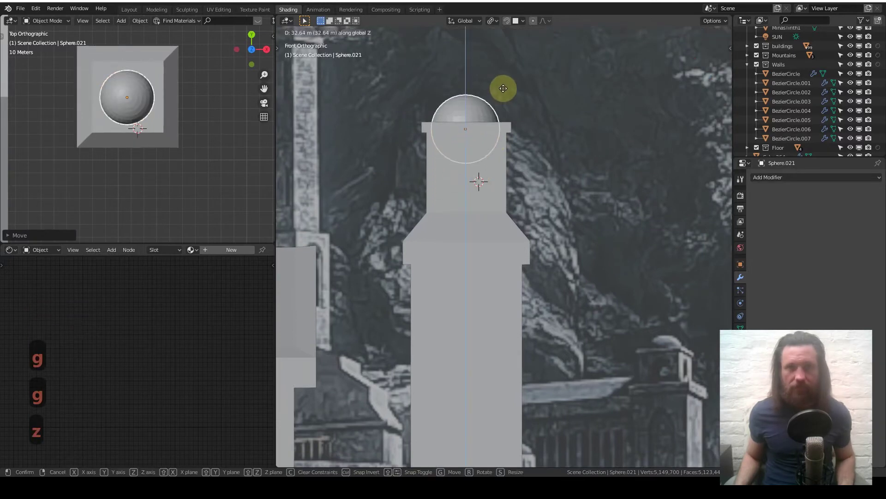
Delete the sphere's lower half of vertices, leaving a half dome on the cap.
{"action": "key", "text": "Tab"}
{"action": "double_click", "coordinate": [464, 134]}
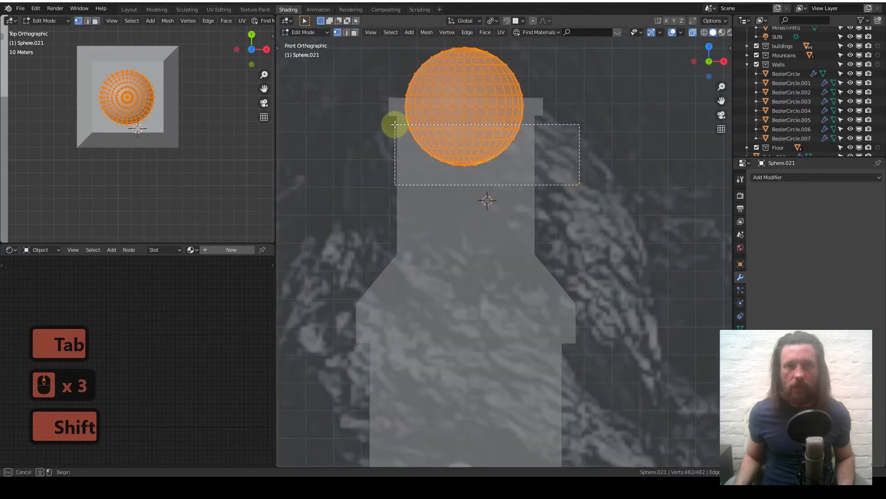
{"action": "key", "text": "x"}
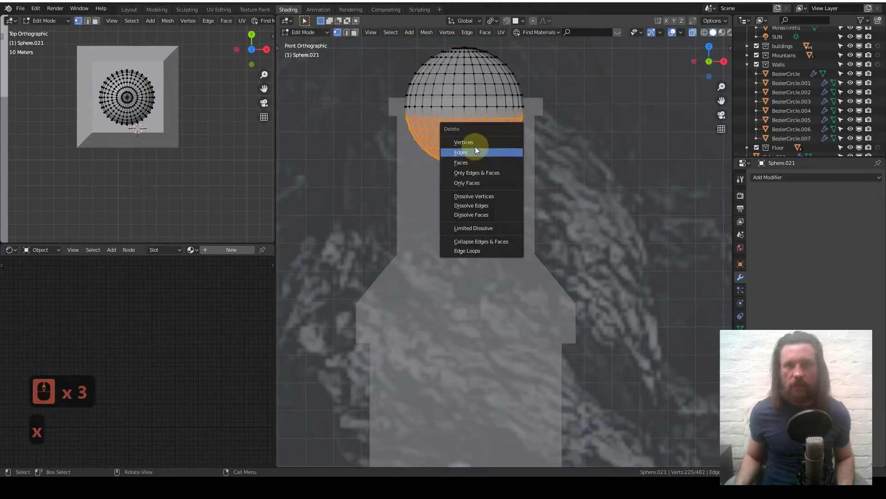
{"action": "key", "text": "Tab"}
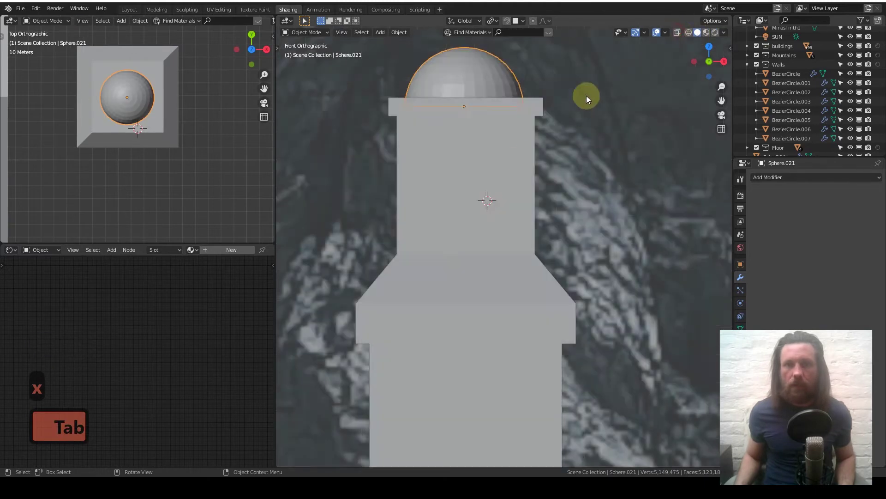
Loop-cut the tower shaft horizontally and vertically and bevel the middle loop into a strip.
{"action": "middle_click", "coordinate": [517, 163]}
{"action": "middle_click", "coordinate": [515, 164]}
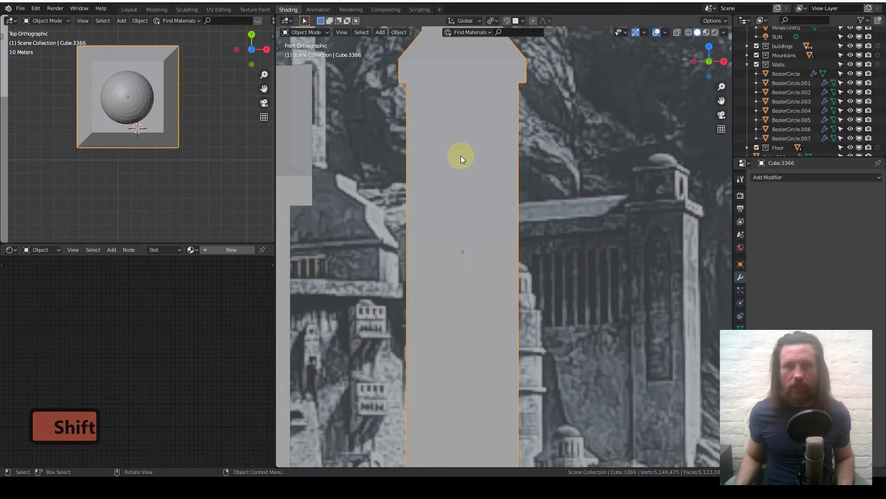
{"action": "key", "text": "Tab"}
{"action": "key", "text": "ctrl+r"}
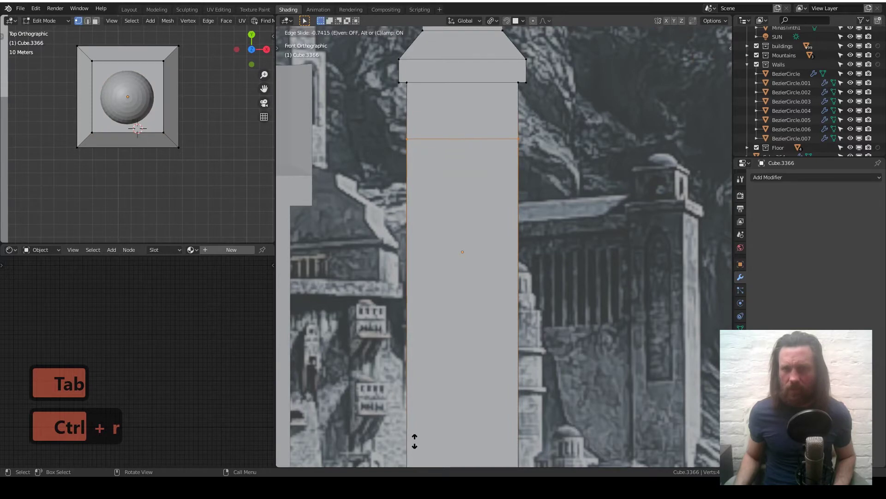
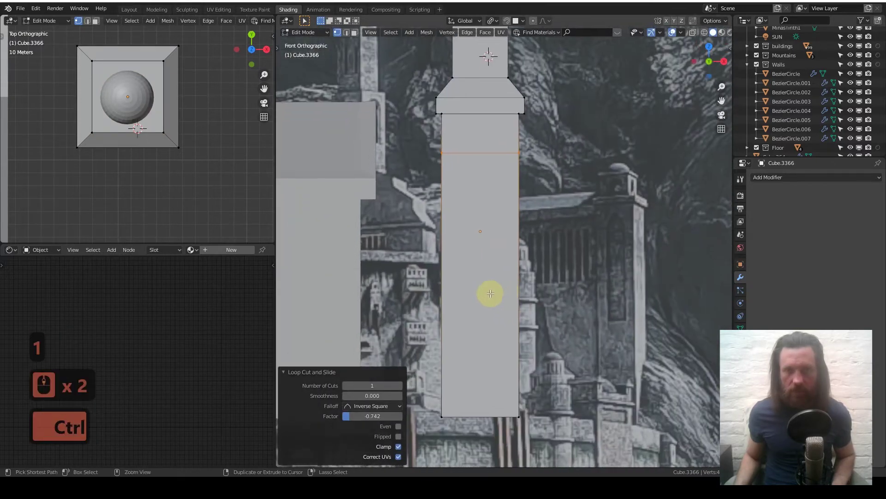
{"action": "key", "text": "ctrl+r"}
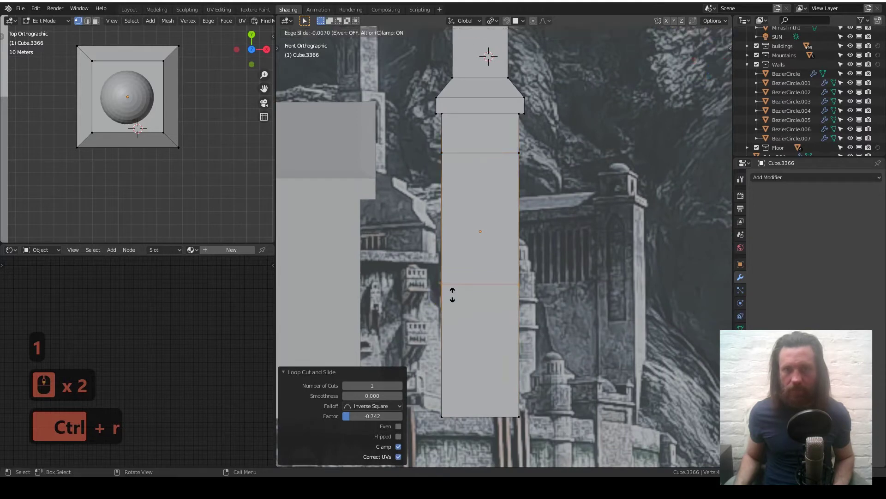
{"action": "key", "text": "ctrl+r"}
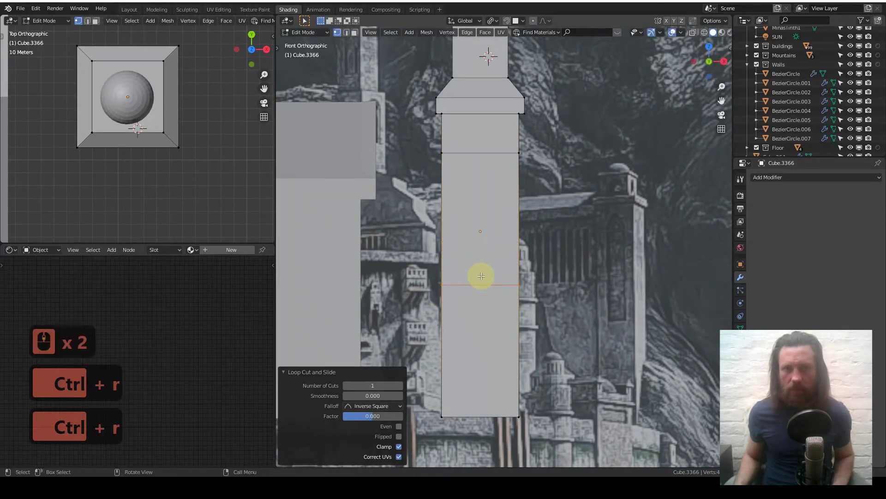
{"action": "key", "text": "ctrl+r"}
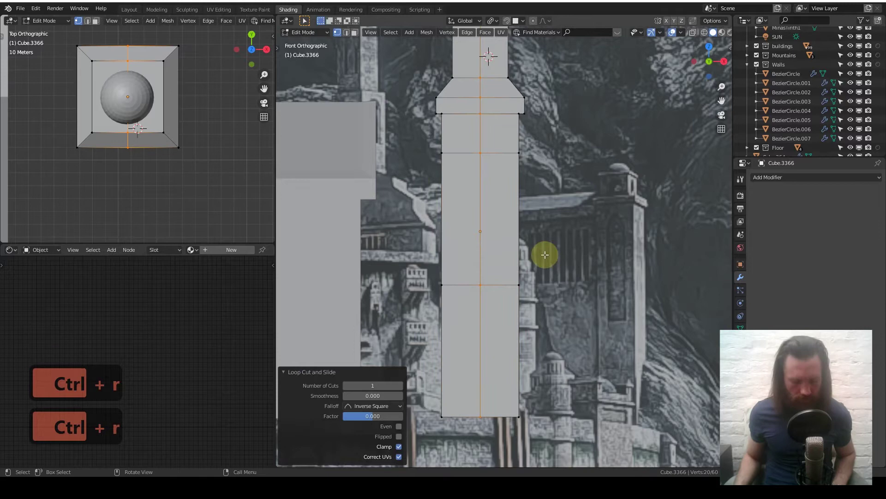
{"action": "key", "text": "ctrl+b"}
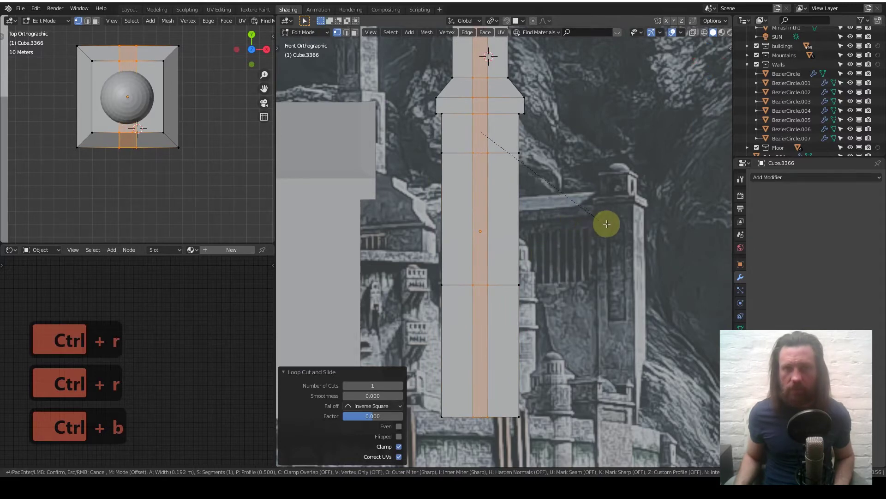
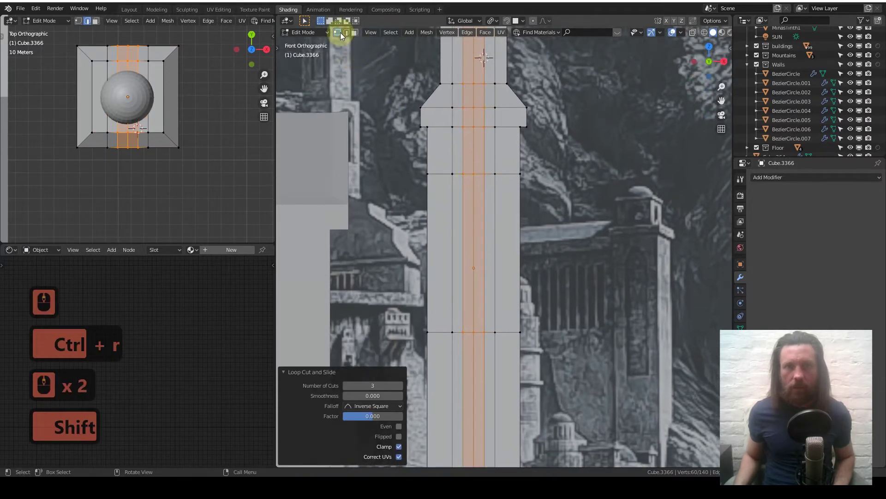
Slide the strip's vertices up into a tall pointed arch on the shaft's front.
{"action": "middle_click", "coordinate": [479, 174]}
{"action": "middle_click", "coordinate": [480, 174]}
{"action": "key", "text": "g"}
{"action": "key", "text": "g"}
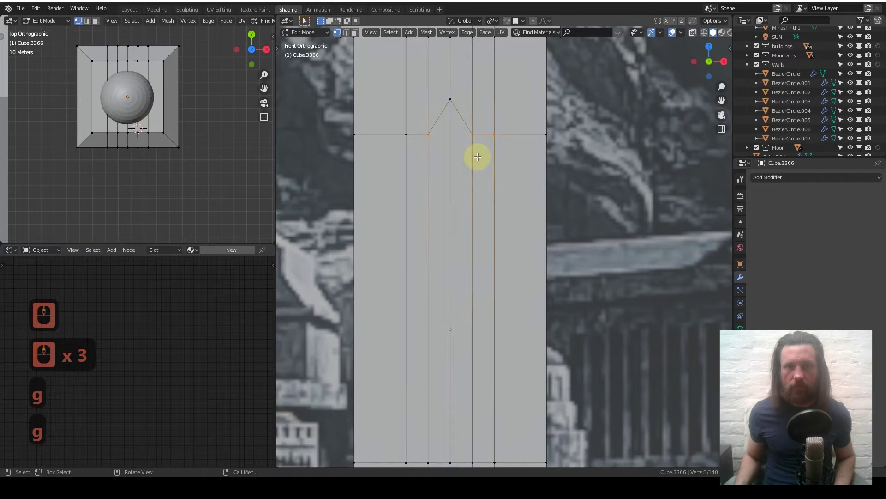
{"action": "key", "text": "g"}
{"action": "key", "text": "g"}
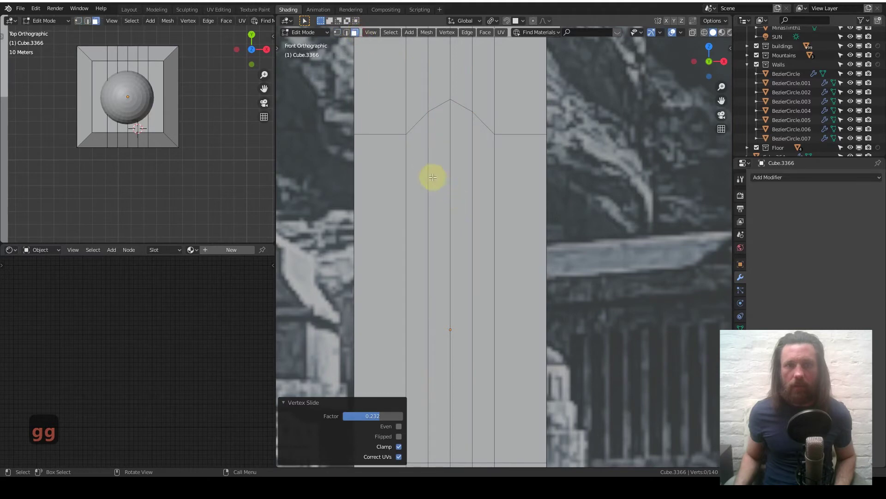
Extrude the arch panel inward and apply the shaft's scale and rotation.
{"action": "key", "text": "e"}
{"action": "key", "text": "Tab"}
Add a Bevel modifier to the shaft and orbit around the tower to inspect the bevelled edges.
{"action": "scroll", "scroll_direction": "up", "scroll_amount": 3}
{"action": "key", "text": "q"}
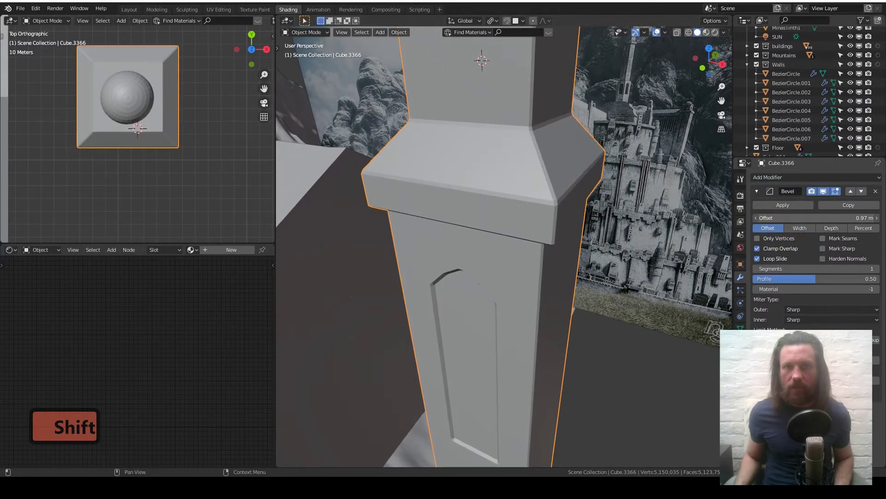
{"action": "middle_click", "coordinate": [391, 228]}
{"action": "middle_click", "coordinate": [392, 229]}
{"action": "middle_click", "coordinate": [465, 247]}
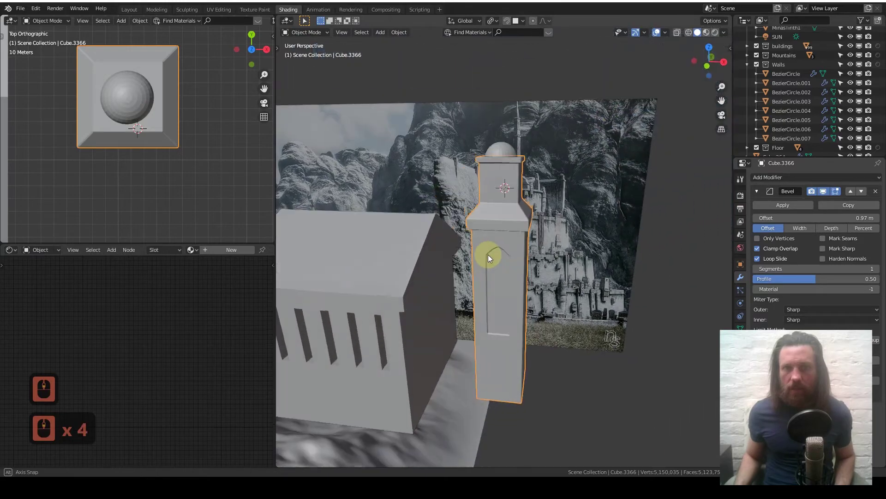
{"action": "middle_click", "coordinate": [497, 201]}
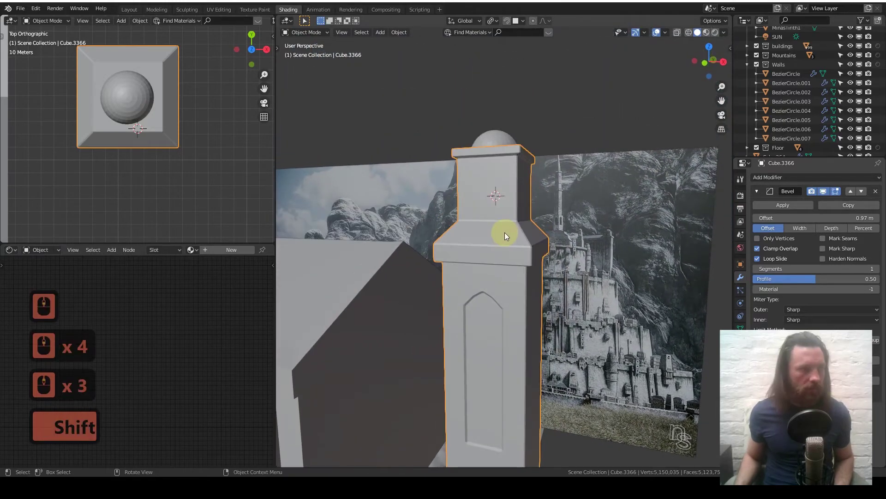
{"action": "middle_click", "coordinate": [506, 234]}
{"action": "middle_click", "coordinate": [506, 234]}
From front view, loop-cut the upper section and select the front window faces in X-ray.
{"action": "key", "text": "1"}
{"action": "middle_click", "coordinate": [505, 223]}
{"action": "middle_click", "coordinate": [505, 220]}
{"action": "middle_click", "coordinate": [505, 220]}
{"action": "key", "text": "Tab"}
{"action": "key", "text": "ctrl+r"}
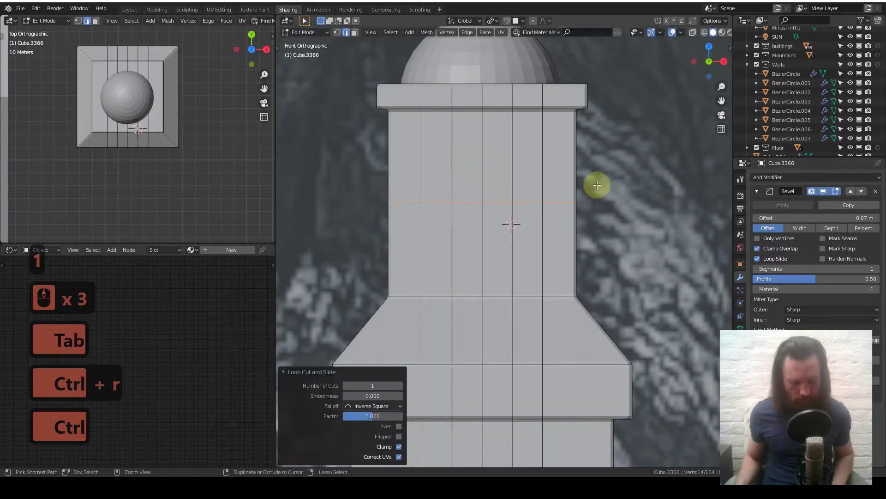
{"action": "key", "text": "ctrl+b"}
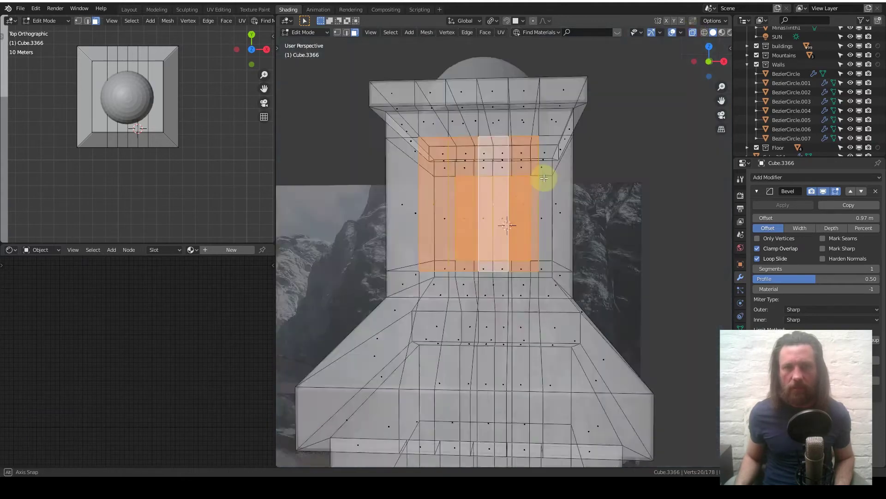
Extrude the front windows, scale them along Y about individual origins and delete the faces to open them.
{"action": "key", "text": "e"}
{"action": "key", "text": "s"}
{"action": "key", "text": "y"}
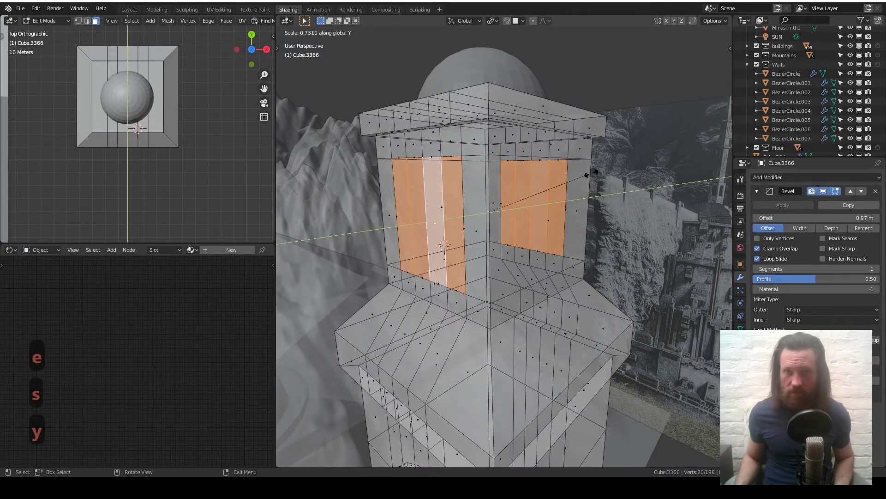
{"action": "key", "text": "ctrl+z"}
{"action": "key", "text": "."}
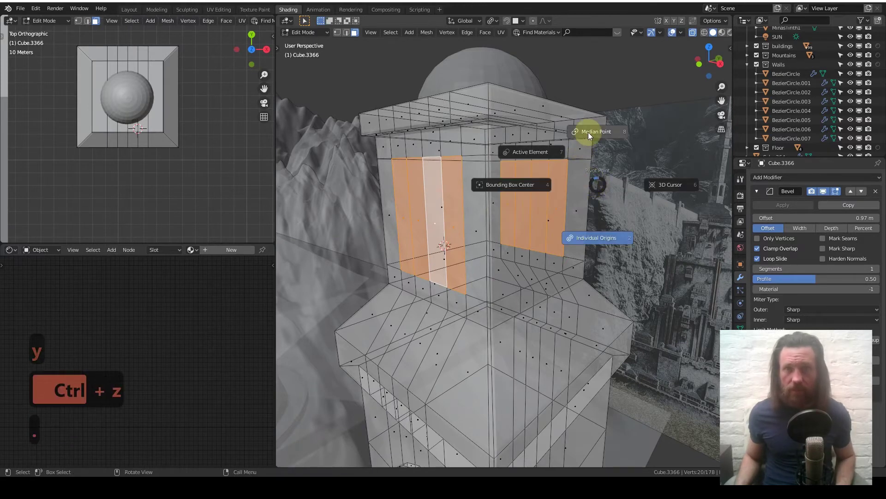
{"action": "key", "text": "e"}
{"action": "type", "text": "esy"}
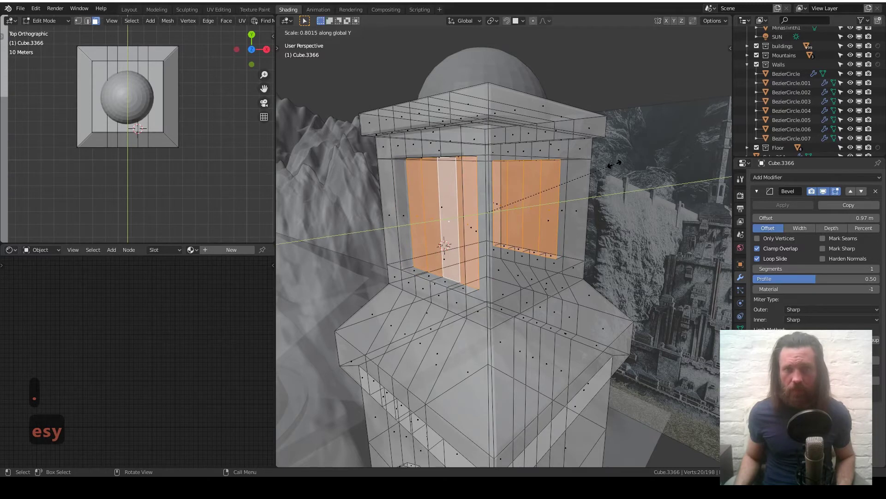
{"action": "key", "text": "x"}
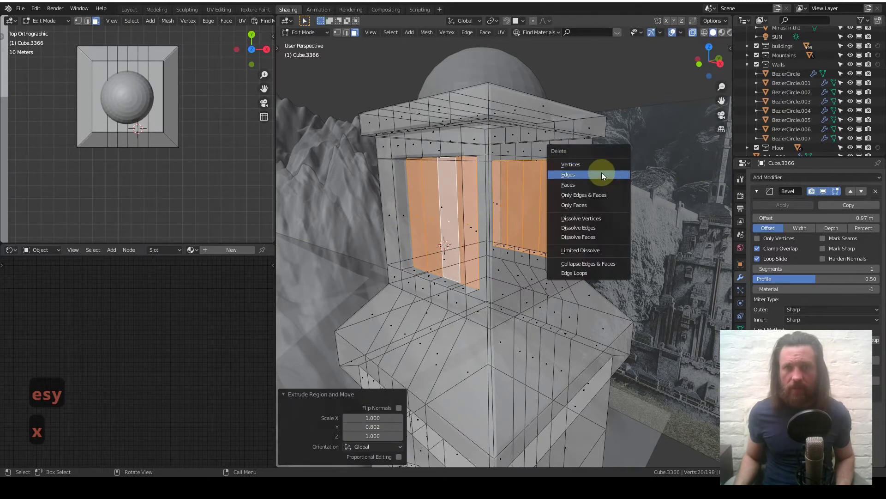
{"action": "key", "text": "Tab"}
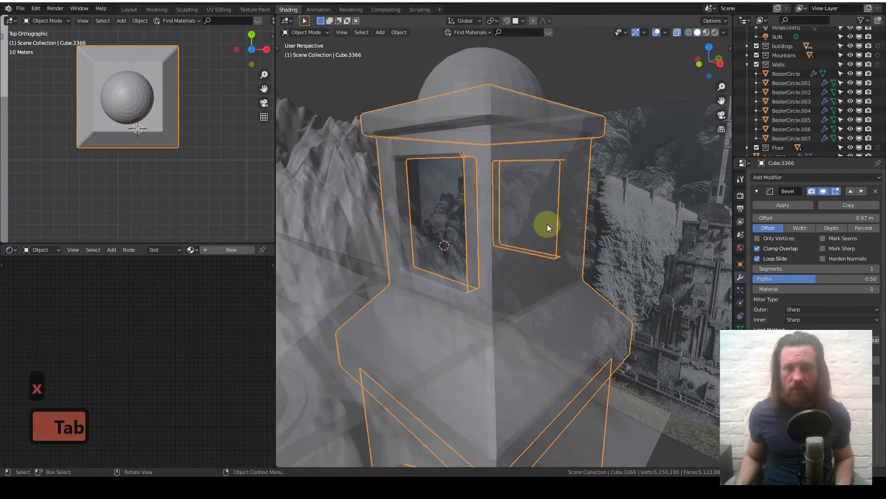
From side view, loop-cut and inset the side panels, scale along X and delete them to open side windows.
{"action": "key", "text": "Tab"}
{"action": "key", "text": "3"}
{"action": "key", "text": "Tab"}
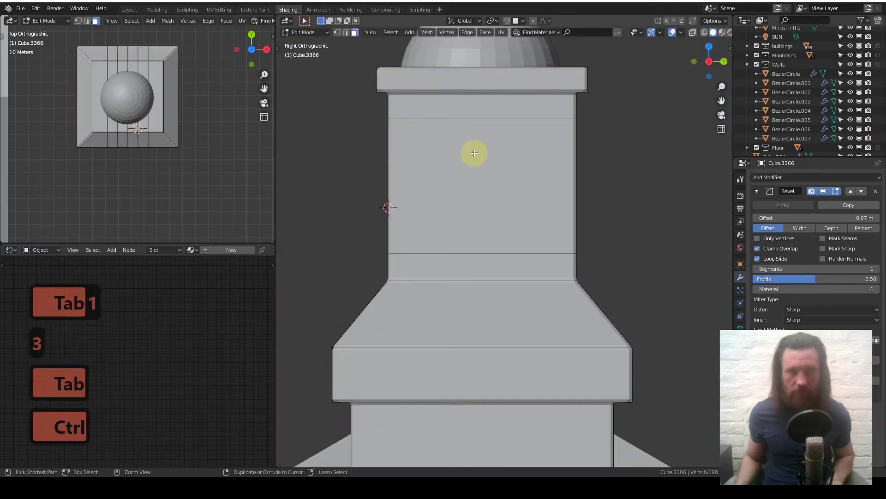
{"action": "key", "text": "ctrl+r"}
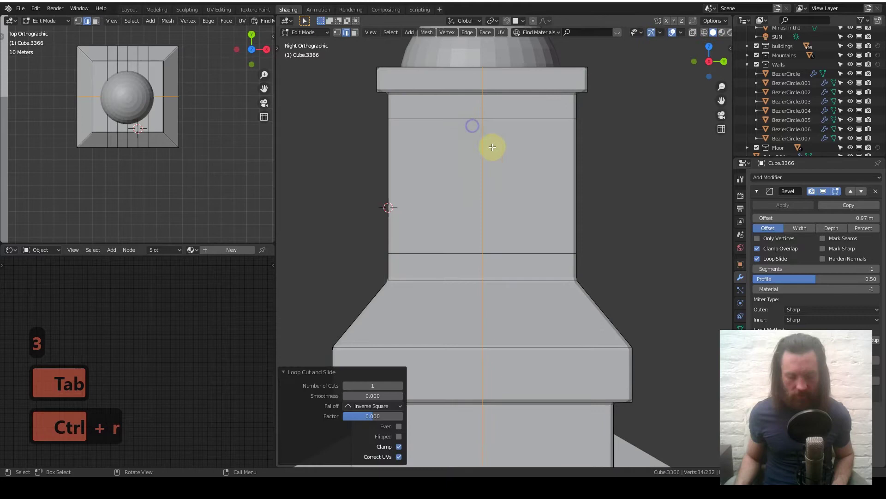
{"action": "key", "text": "ctrl+b"}
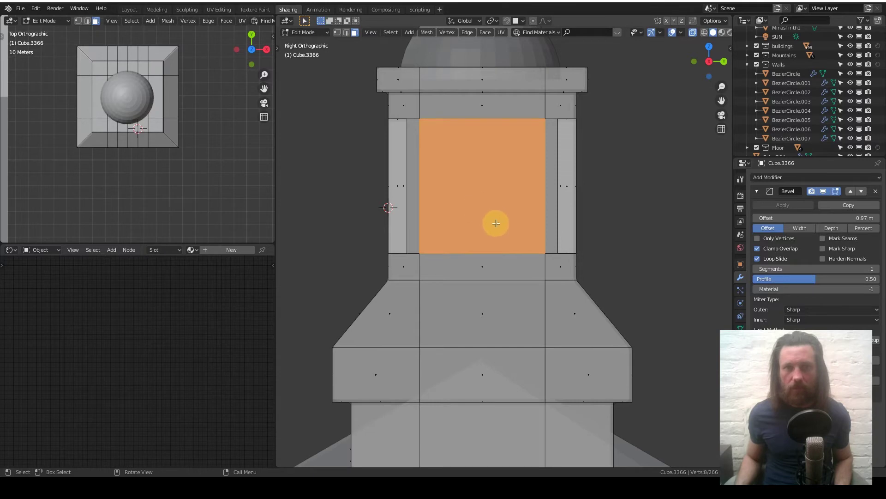
{"action": "key", "text": "e"}
{"action": "type", "text": "esx"}
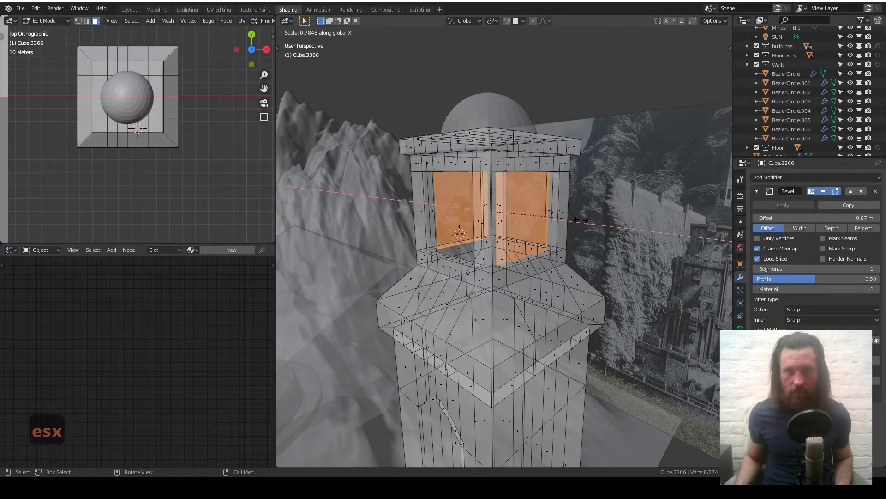
{"action": "key", "text": "x"}
{"action": "key", "text": "Tab"}
{"action": "middle_click", "coordinate": [516, 343]}
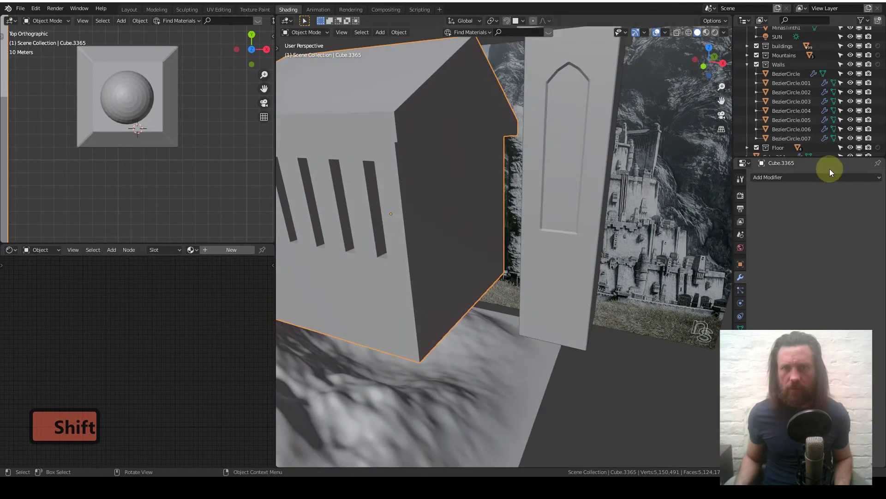
Copy the tower's Bevel modifier onto the hall and view the two together.
{"action": "key", "text": "q"}
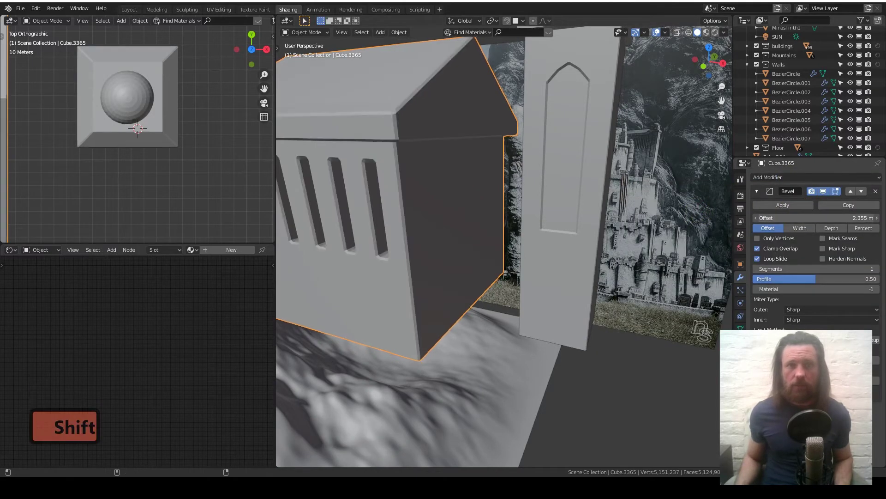
{"action": "middle_click", "coordinate": [392, 158]}
{"action": "middle_click", "coordinate": [394, 159]}
{"action": "middle_click", "coordinate": [394, 159]}
{"action": "middle_click", "coordinate": [395, 159]}
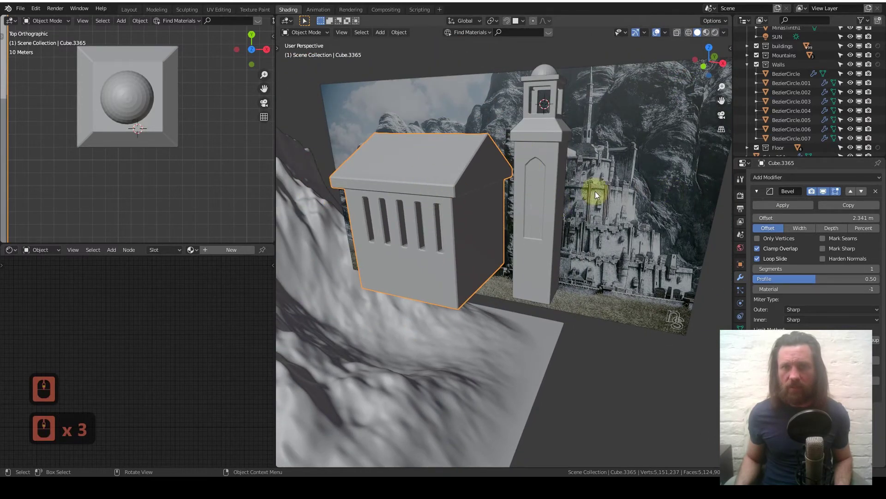
In top view, move the hall up against the tower along the X axis.
{"action": "key", "text": "7"}
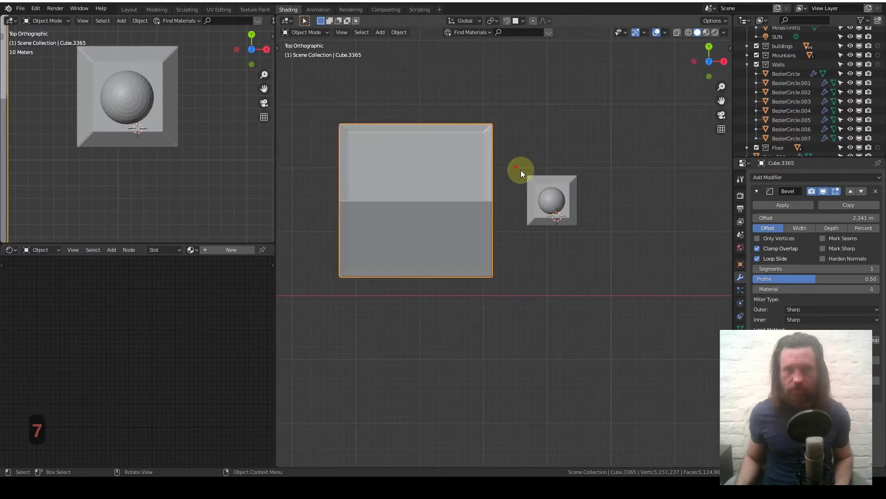
{"action": "key", "text": "g"}
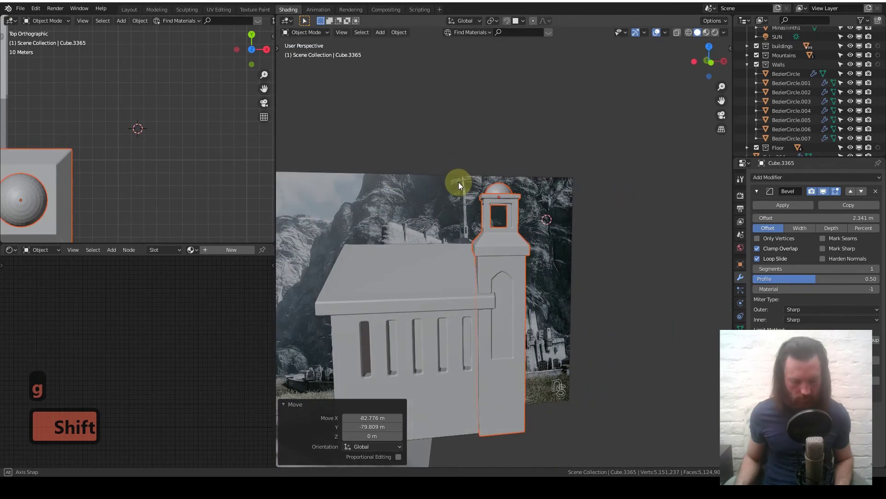
{"action": "key", "text": "g"}
{"action": "key", "text": "x"}
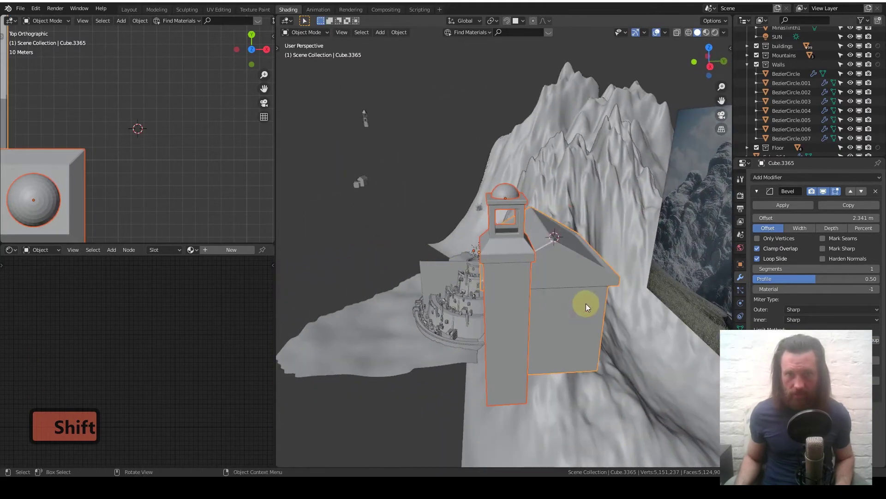
Move the building toward the city in top view, then lift it up to the top tier in front view.
{"action": "key", "text": "7"}
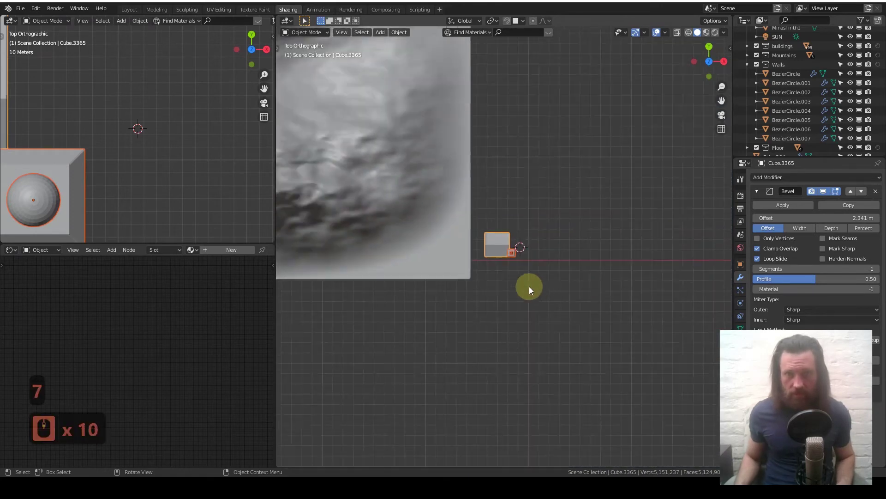
{"action": "key", "text": "g"}
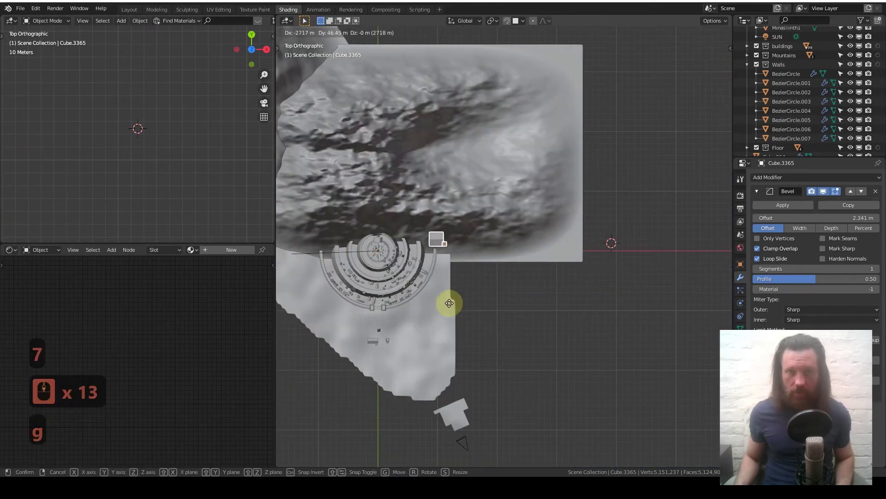
{"action": "middle_click", "coordinate": [569, 280]}
{"action": "middle_click", "coordinate": [641, 304]}
{"action": "key", "text": "1"}
{"action": "middle_click", "coordinate": [508, 170]}
{"action": "middle_click", "coordinate": [506, 186]}
{"action": "middle_click", "coordinate": [507, 200]}
{"action": "key", "text": "g"}
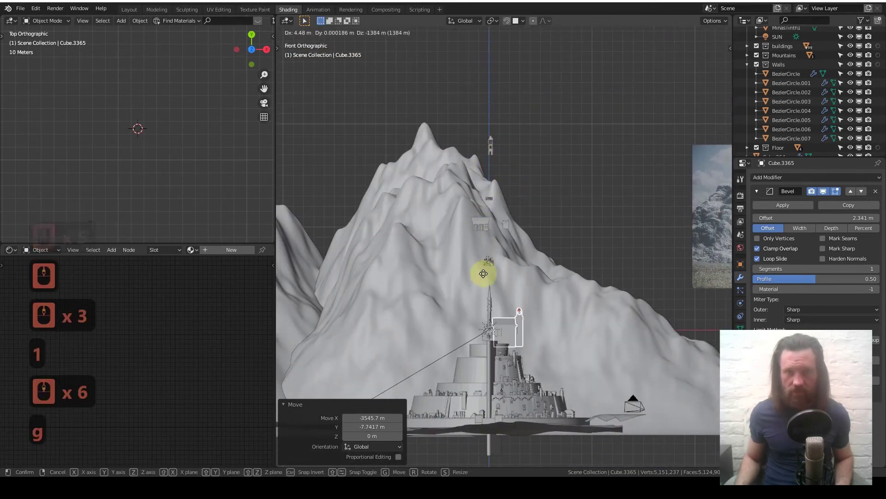
Scale the building down to fit the city's top tier.
{"action": "middle_click", "coordinate": [537, 250]}
{"action": "middle_click", "coordinate": [537, 250]}
{"action": "middle_click", "coordinate": [529, 239]}
{"action": "middle_click", "coordinate": [534, 218]}
{"action": "middle_click", "coordinate": [484, 257]}
{"action": "middle_click", "coordinate": [488, 251]}
{"action": "middle_click", "coordinate": [497, 252]}
{"action": "key", "text": "s"}
{"action": "middle_click", "coordinate": [507, 246]}
{"action": "middle_click", "coordinate": [506, 246]}
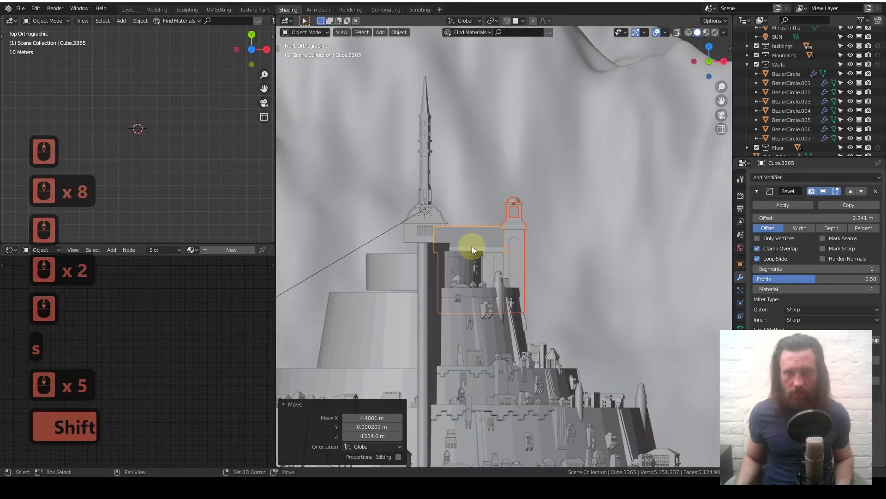
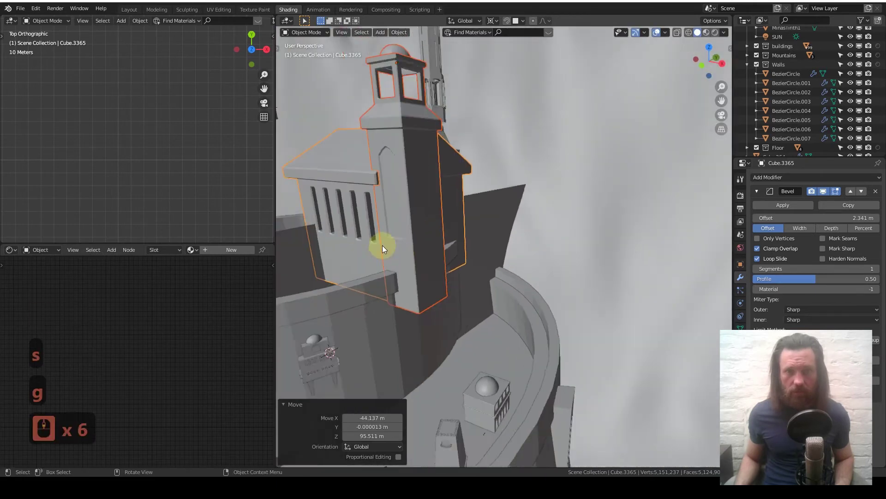
Slide the building along Y behind the curved upper wall and check it through the scene camera.
{"action": "key", "text": "g"}
{"action": "key", "text": "y"}
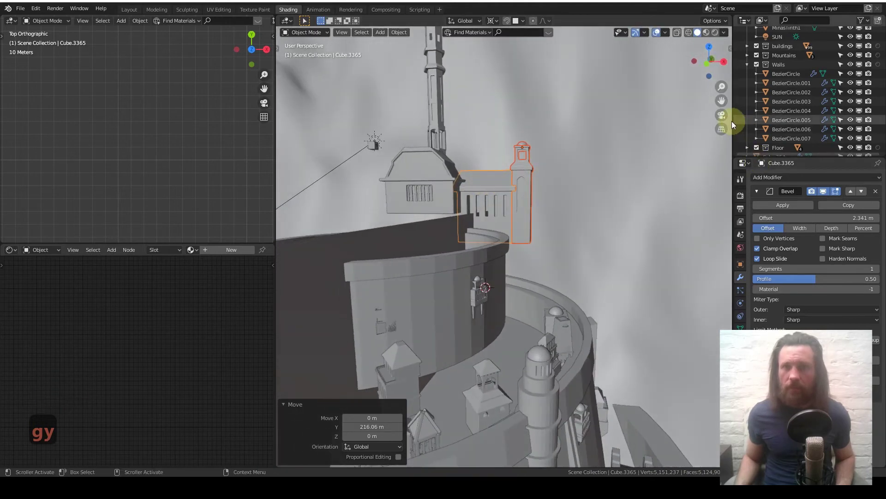
{"action": "middle_click", "coordinate": [490, 346]}
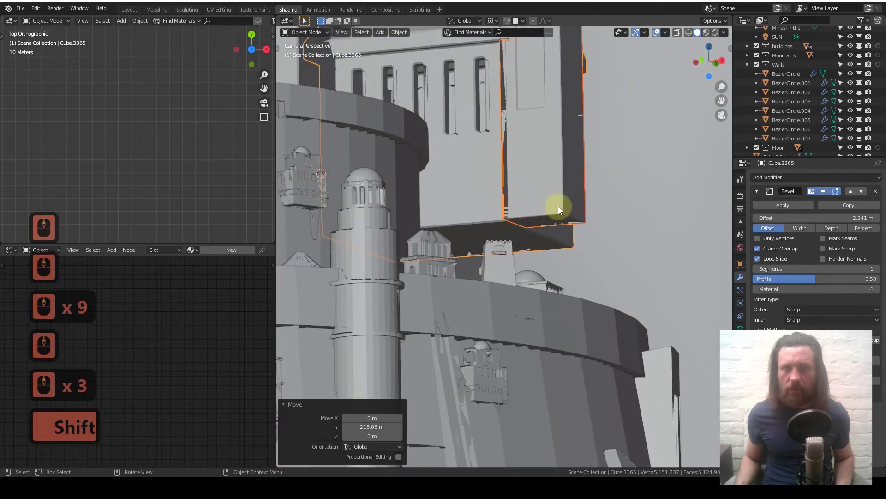
Extrude the hall's bottom faces straight down along Z until the base meets the city wall.
{"action": "key", "text": "Tab"}
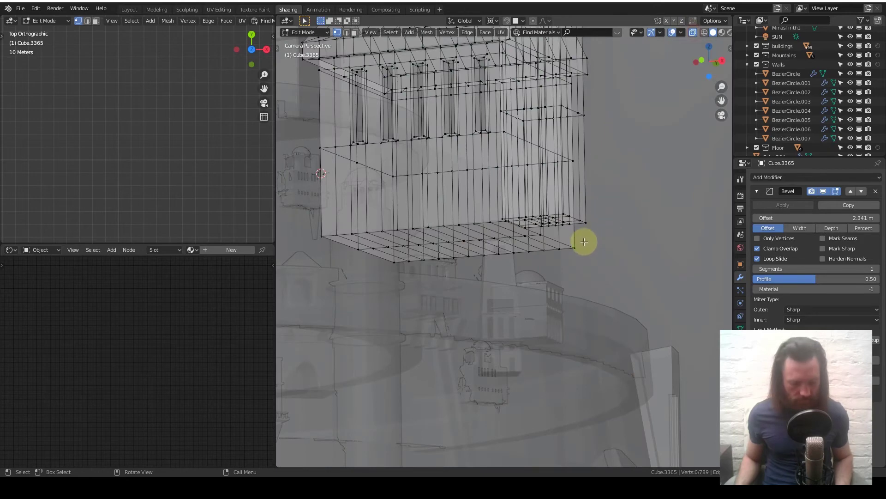
{"action": "key", "text": "c"}
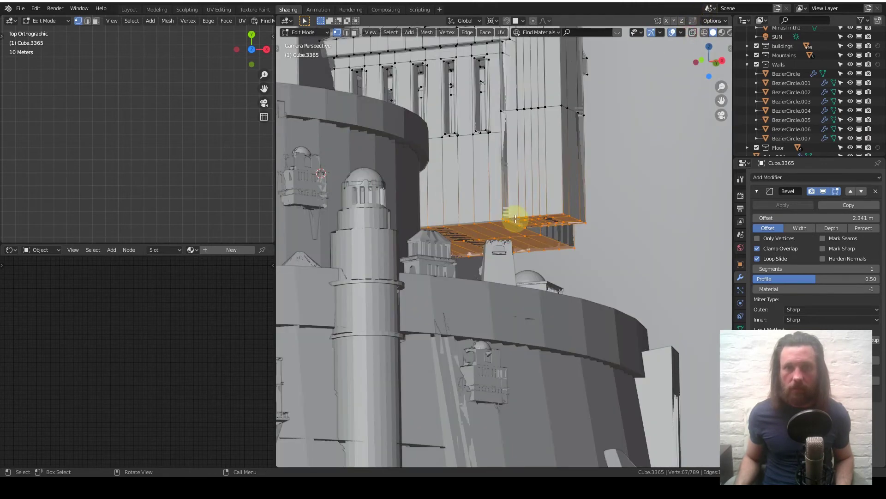
{"action": "key", "text": "e"}
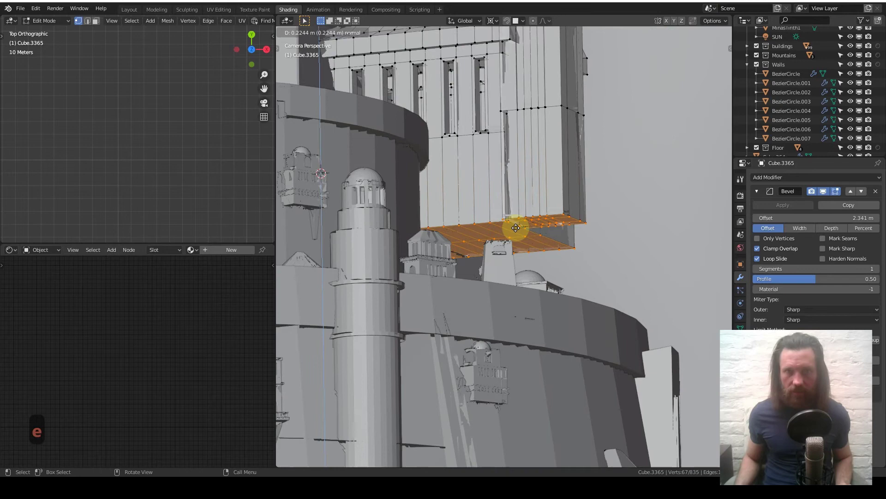
{"action": "key", "text": "z"}
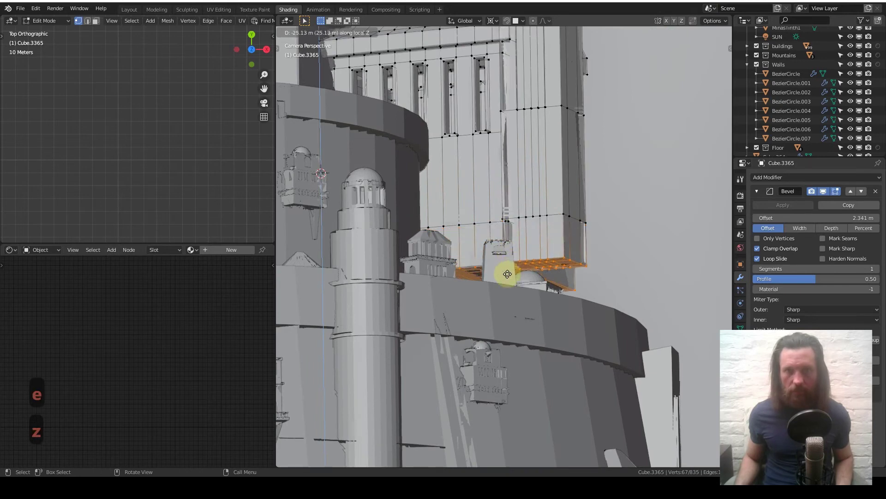
{"action": "key", "text": "Tab"}
Apply all transforms to the building via Quick Favorites.
{"action": "key", "text": "Tab"}
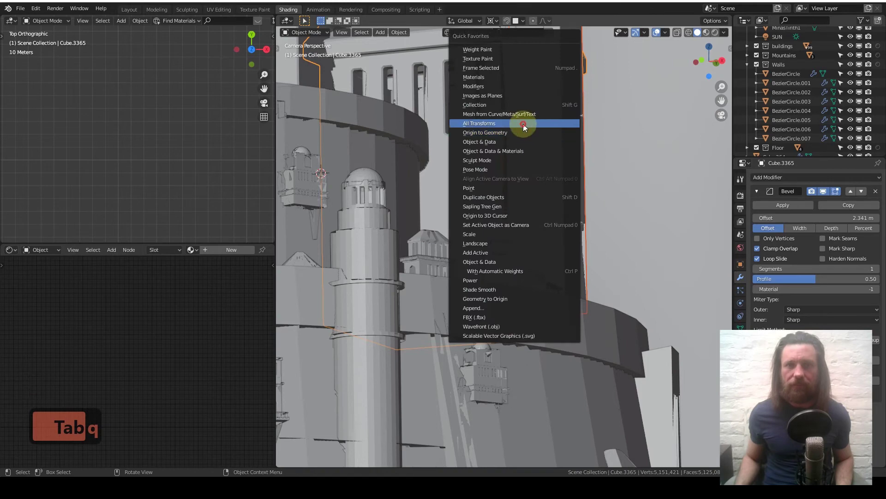
{"action": "left_click", "coordinate": [518, 181]}
{"action": "double_click", "coordinate": [518, 181]}
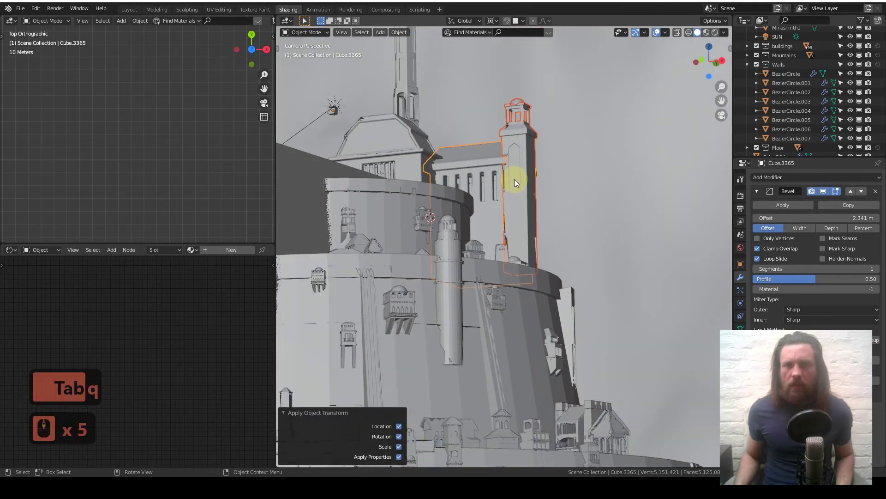
UV-map all faces of the tower and hall with Cube Projection.
{"action": "key", "text": "Tab"}
{"action": "key", "text": "Tab"}
{"action": "key", "text": "Tab"}
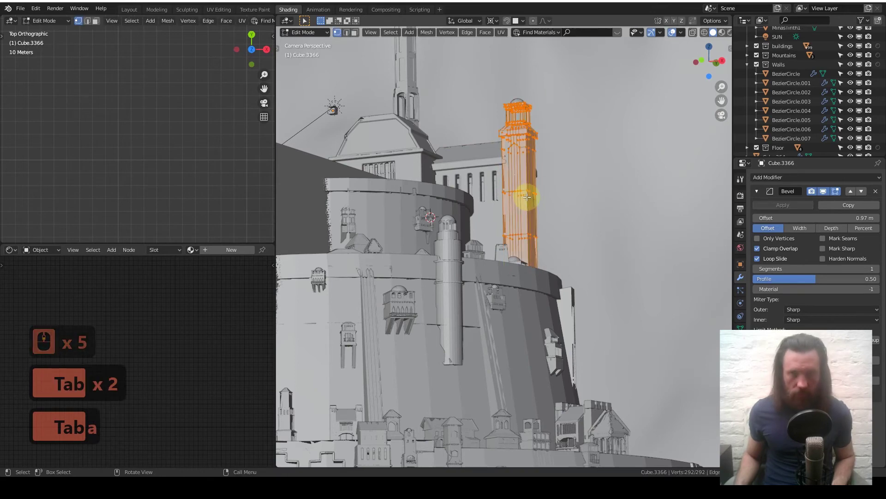
{"action": "key", "text": "Tab"}
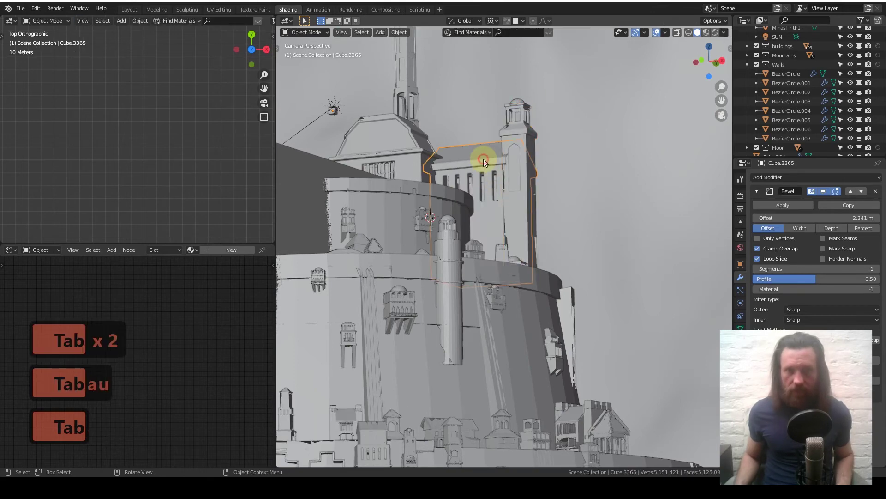
{"action": "key", "text": "Tab"}
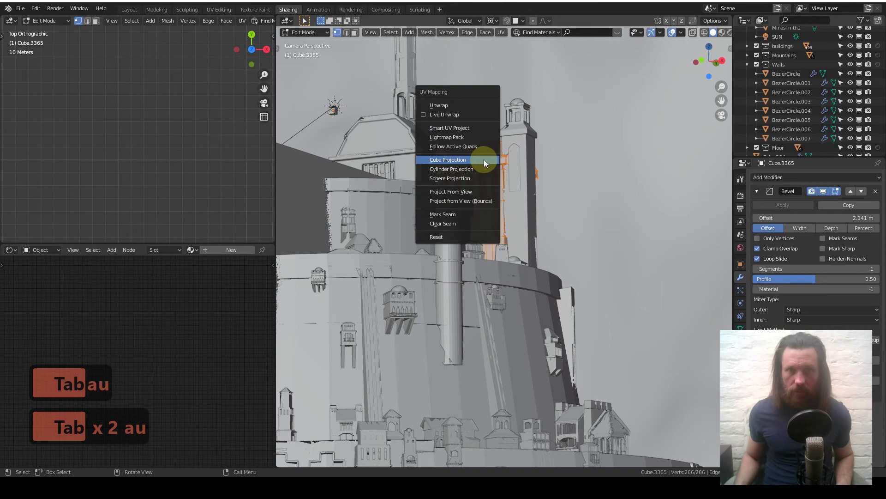
{"action": "key", "text": "Tab"}
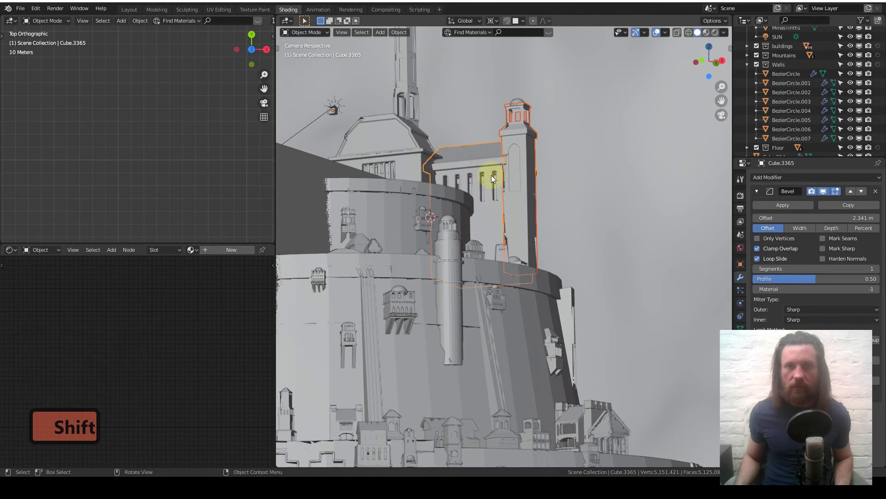
Link the city walls' brick material onto the building with Ctrl+L.
{"action": "key", "text": "q"}
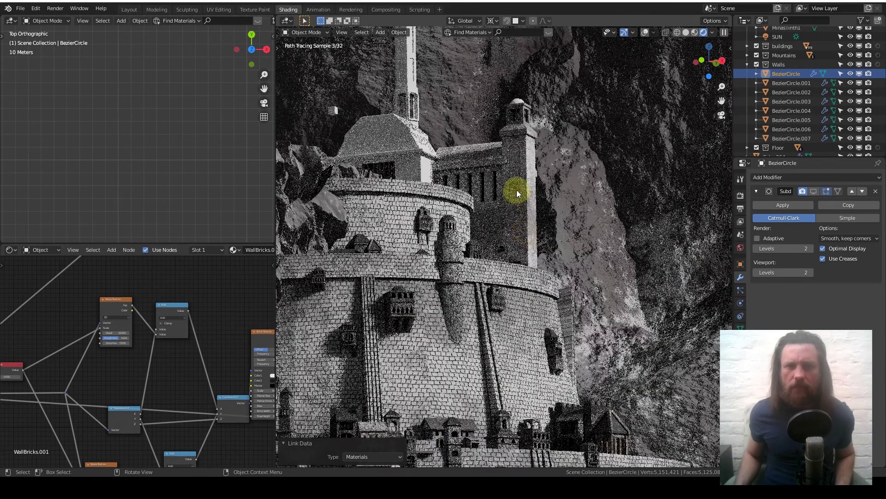
Scale down the tower's UV islands so its bricks match the surrounding walls' brick size.
{"action": "scroll", "scroll_direction": "up", "scroll_amount": 3}
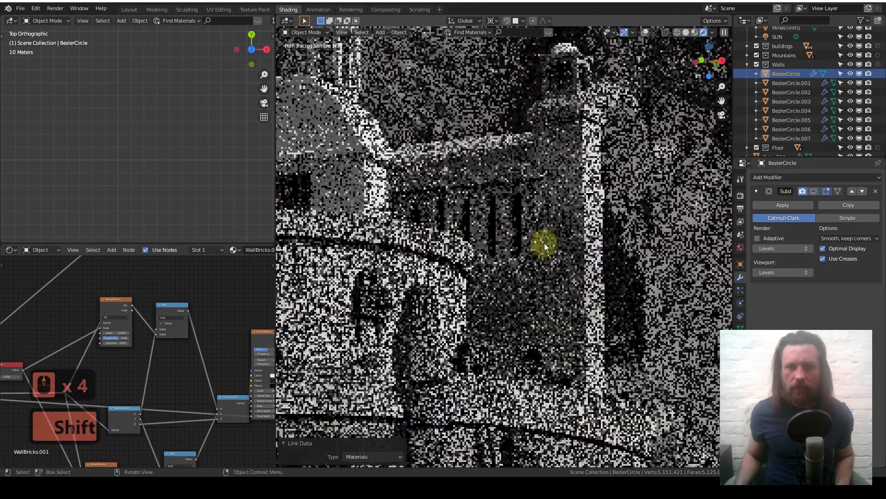
{"action": "scroll", "scroll_direction": "up", "scroll_amount": 3}
{"action": "middle_click", "coordinate": [543, 235]}
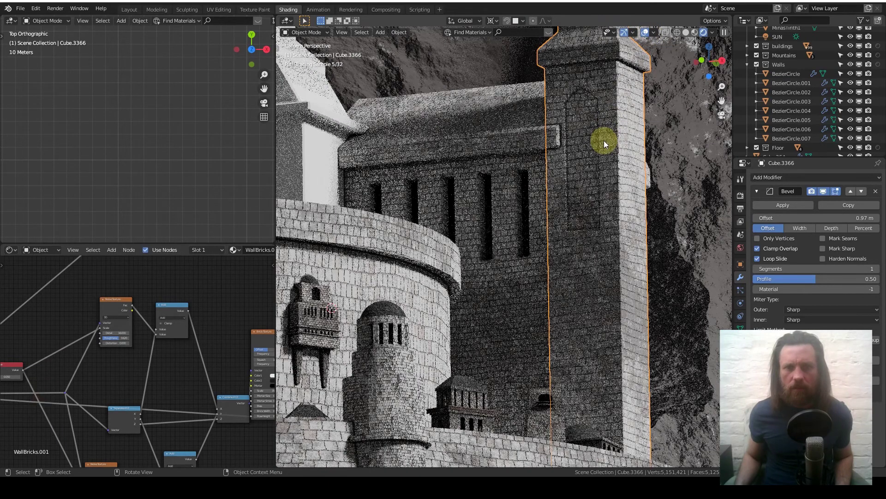
{"action": "key", "text": "Tab"}
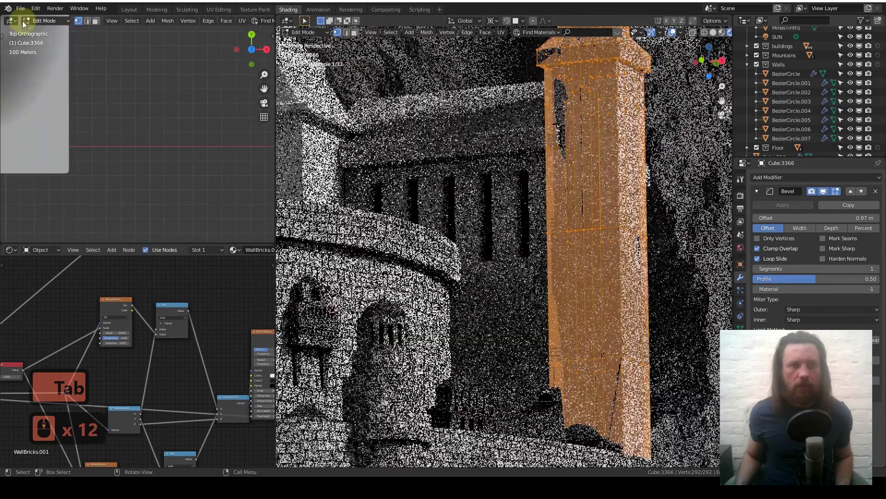
{"action": "middle_click", "coordinate": [130, 140]}
{"action": "middle_click", "coordinate": [130, 140]}
{"action": "middle_click", "coordinate": [130, 140]}
{"action": "middle_click", "coordinate": [167, 153]}
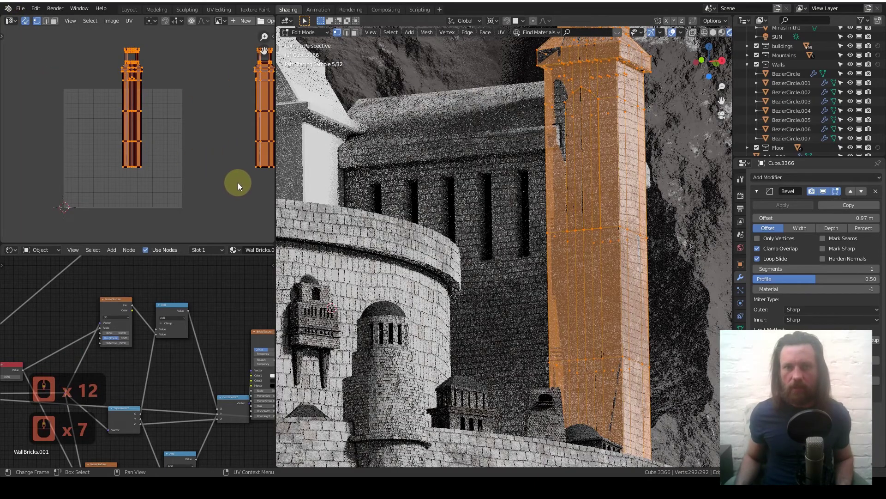
{"action": "key", "text": "s"}
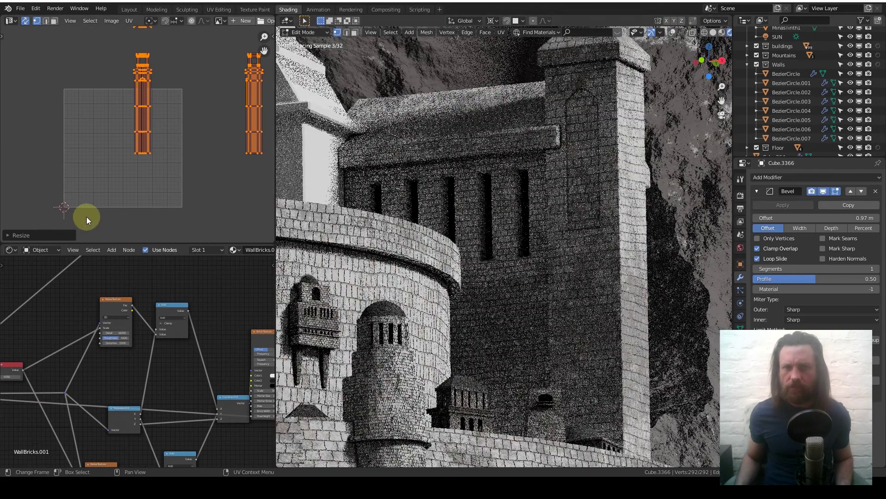
{"action": "key", "text": "Tab"}
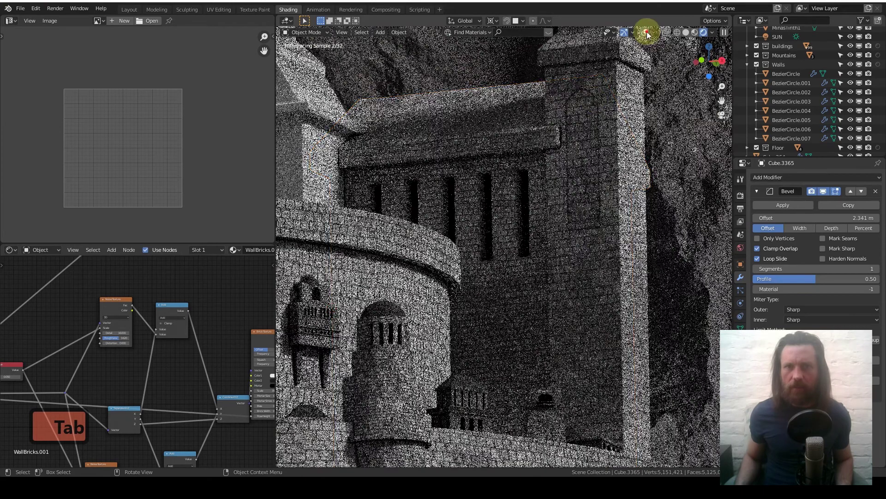
Scale down the hall's UV islands so its bricks match the walls as well.
{"action": "key", "text": "Tab"}
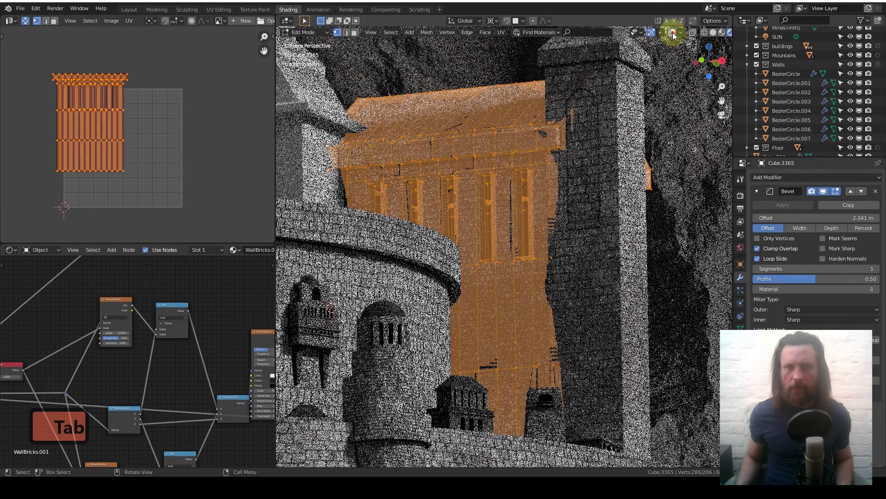
{"action": "key", "text": "s"}
{"action": "scroll", "scroll_direction": "down", "scroll_amount": 3}
{"action": "key", "text": "s"}
{"action": "key", "text": "s"}
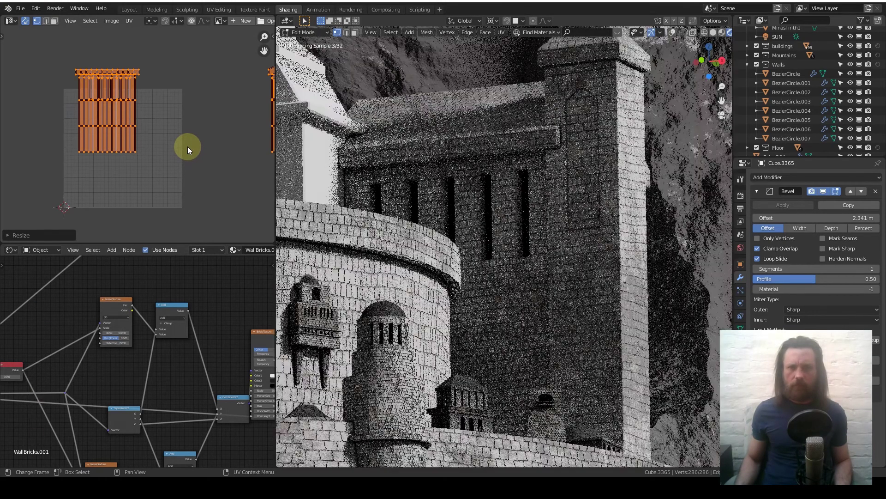
{"action": "key", "text": "Tab"}
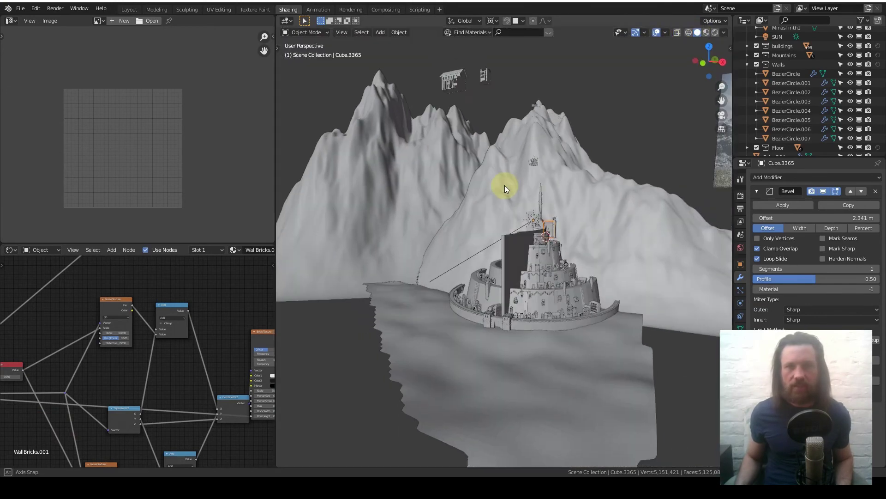
{"action": "middle_click", "coordinate": [535, 244]}
{"action": "middle_click", "coordinate": [535, 244]}
{"action": "middle_click", "coordinate": [489, 242]}
{"action": "middle_click", "coordinate": [490, 241]}
{"action": "middle_click", "coordinate": [489, 241]}
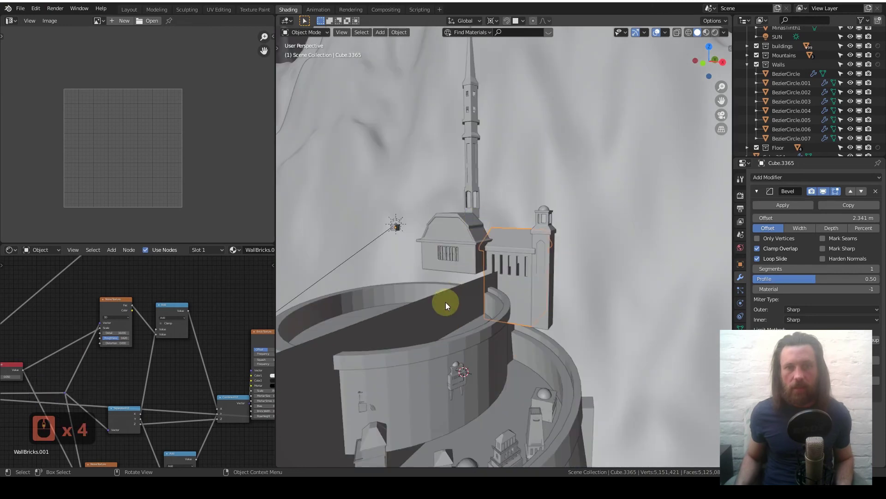
{"action": "middle_click", "coordinate": [431, 282]}
{"action": "middle_click", "coordinate": [411, 285]}
{"action": "middle_click", "coordinate": [413, 288]}
{"action": "middle_click", "coordinate": [483, 282]}
{"action": "middle_click", "coordinate": [483, 282]}
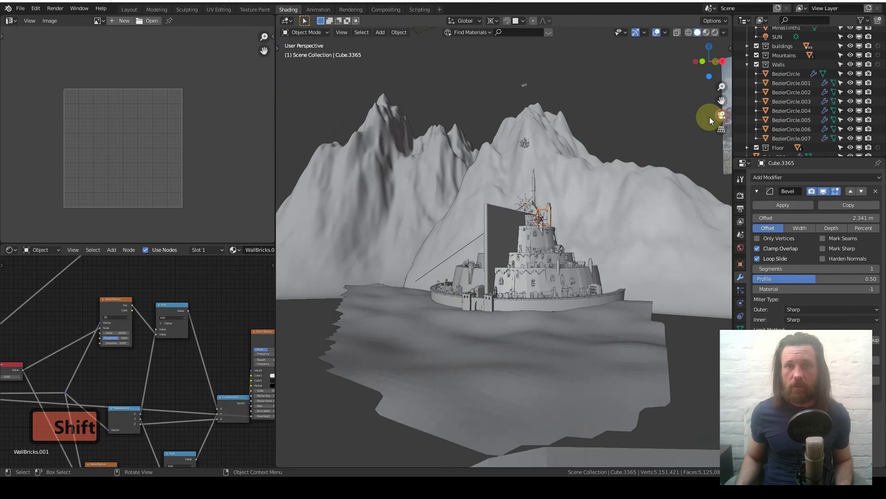
{"action": "middle_click", "coordinate": [509, 260]}
{"action": "middle_click", "coordinate": [510, 257]}
{"action": "middle_click", "coordinate": [510, 257]}
{"action": "middle_click", "coordinate": [510, 257]}
{"action": "middle_click", "coordinate": [510, 257]}
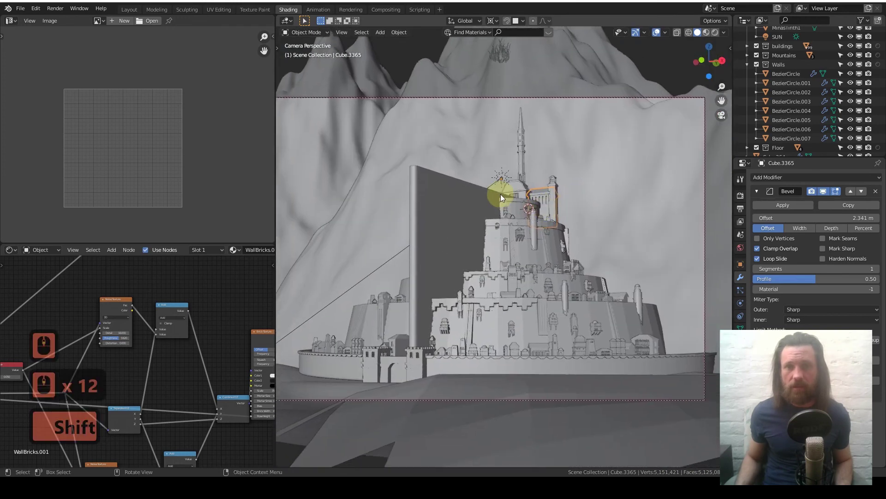